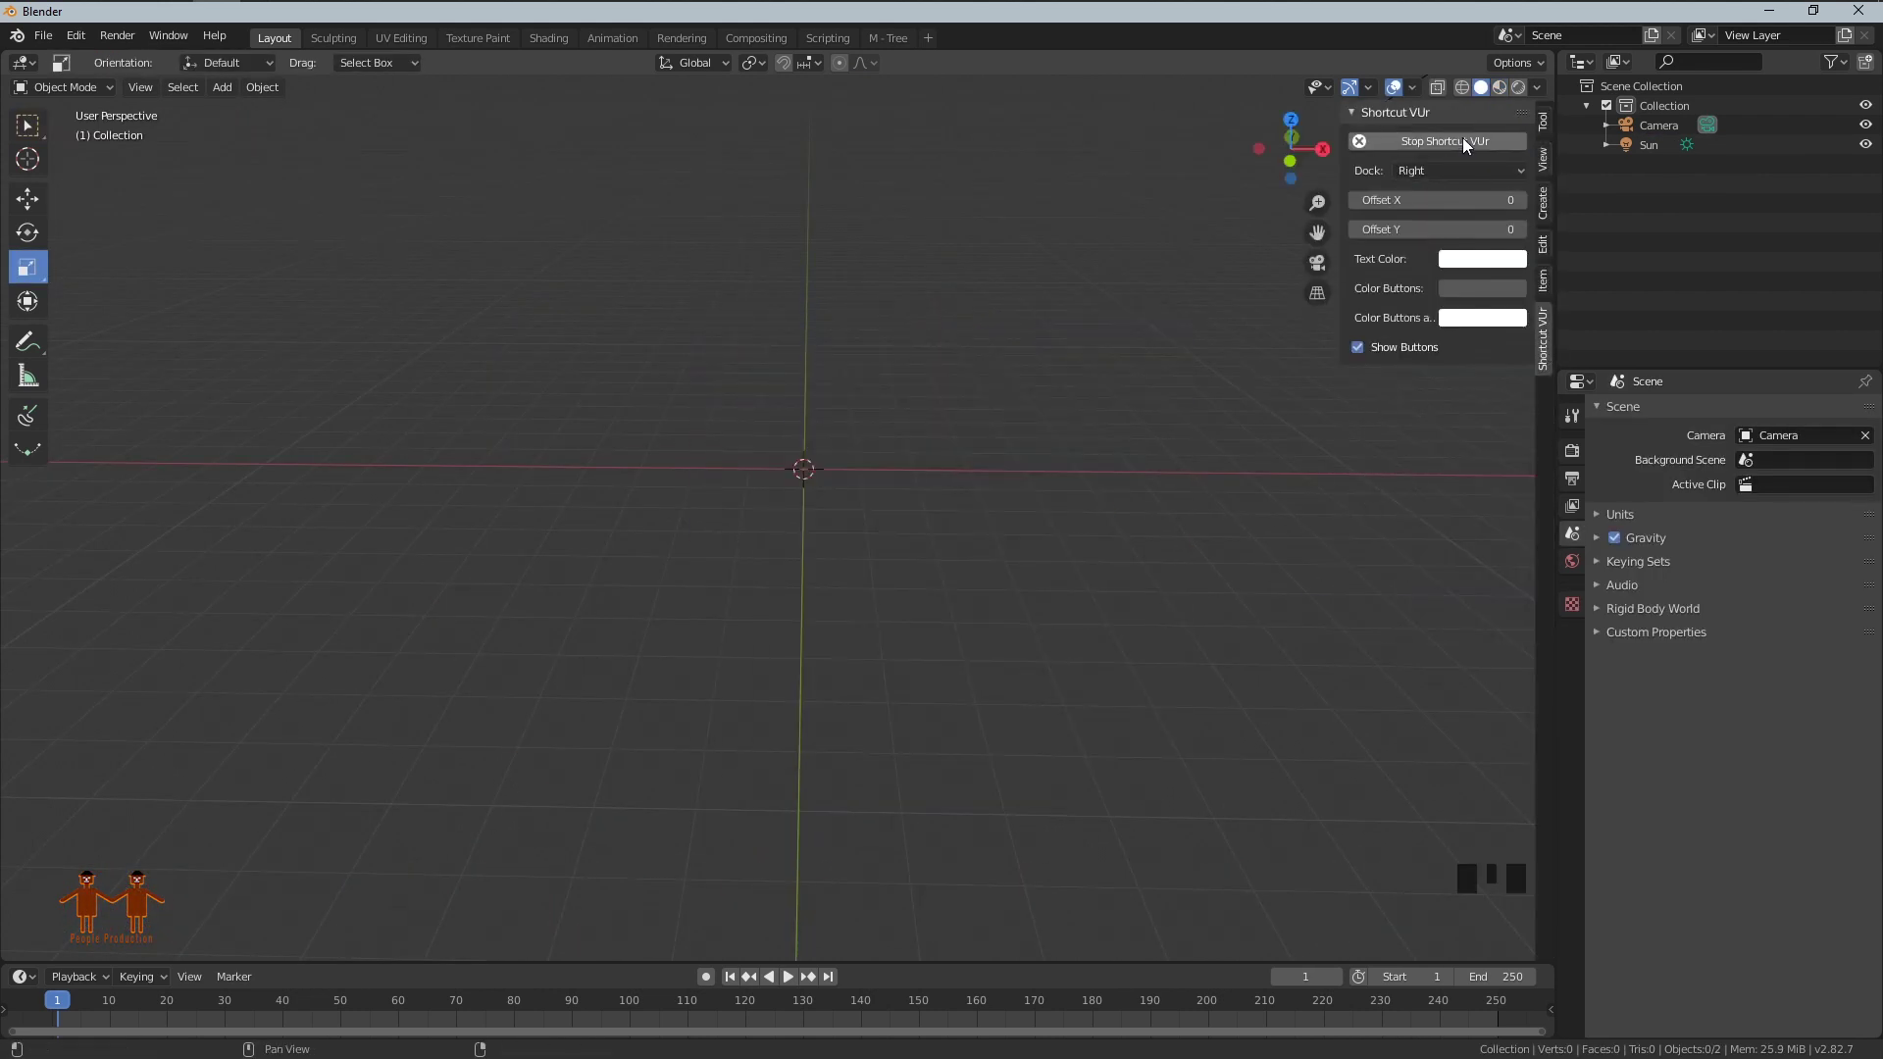
# Step: Hide the N sidebar and bring up the Add menu to insert an Ico Sphere
pyautogui.press('n')
pyautogui.press('shift+a')
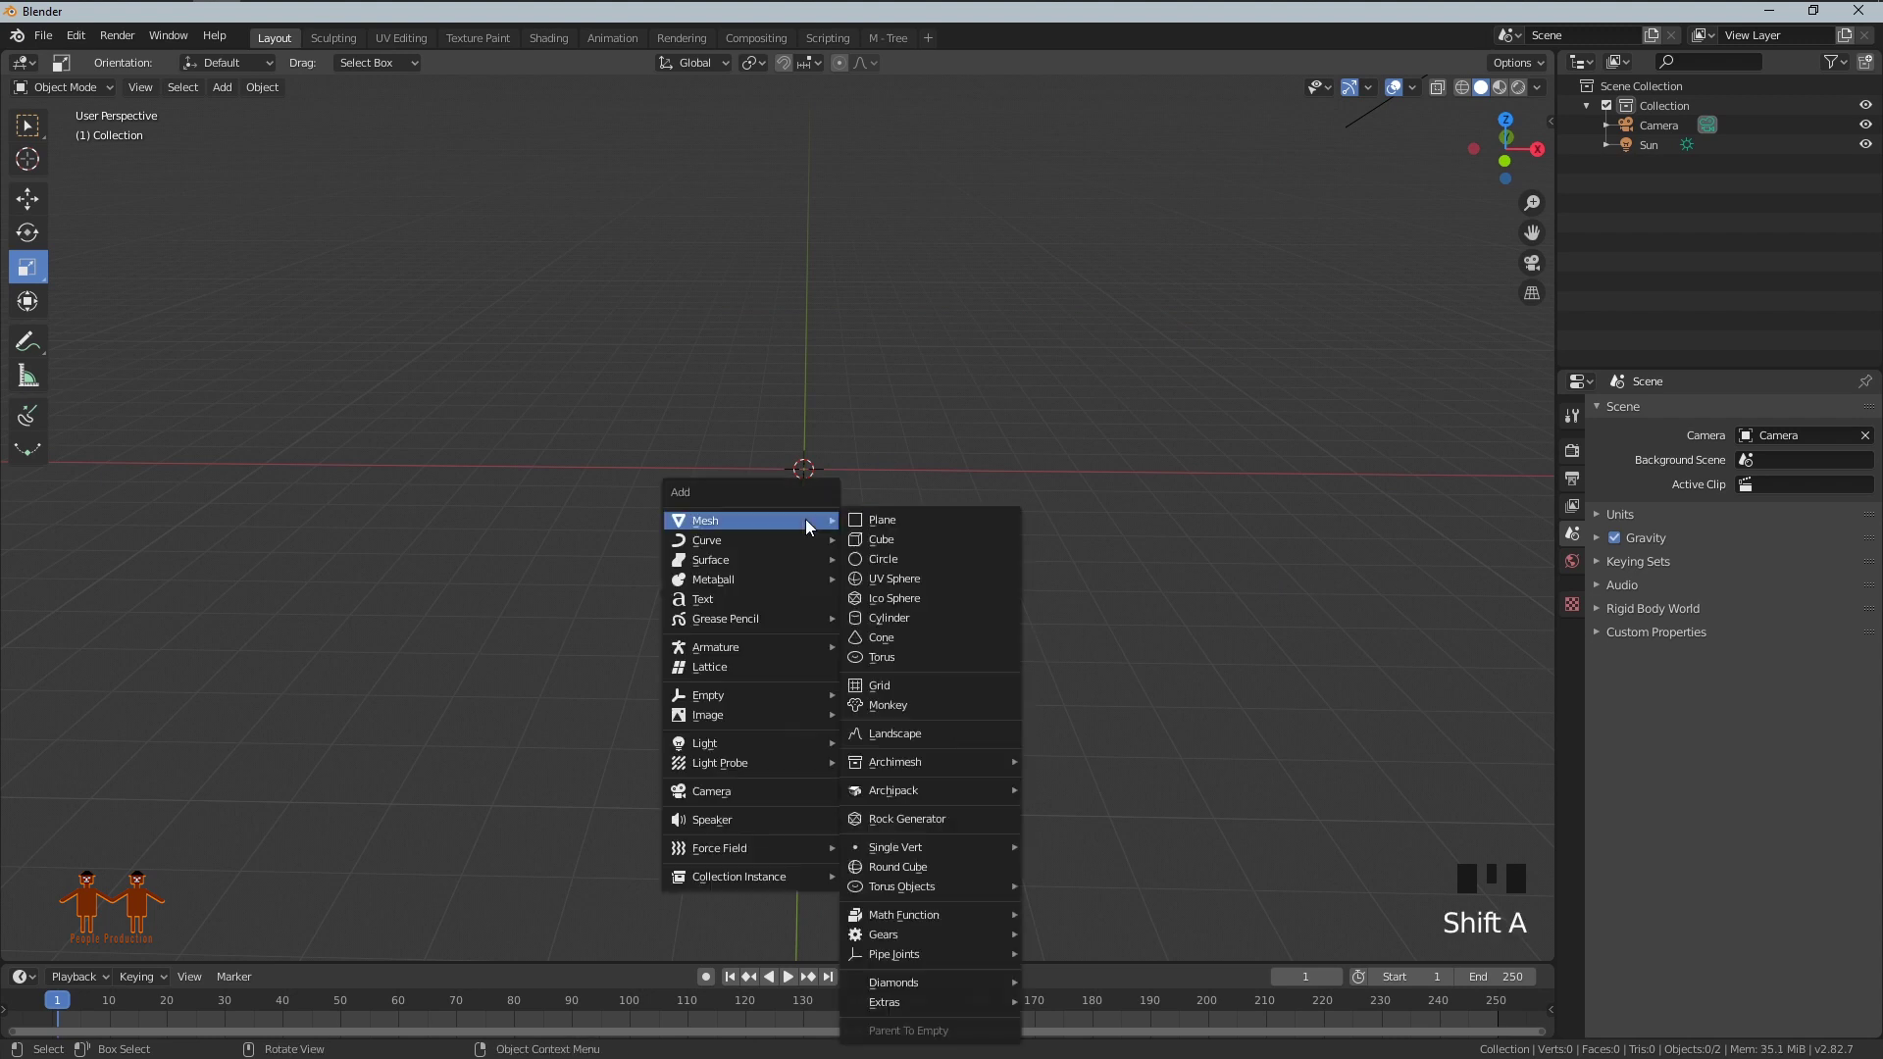
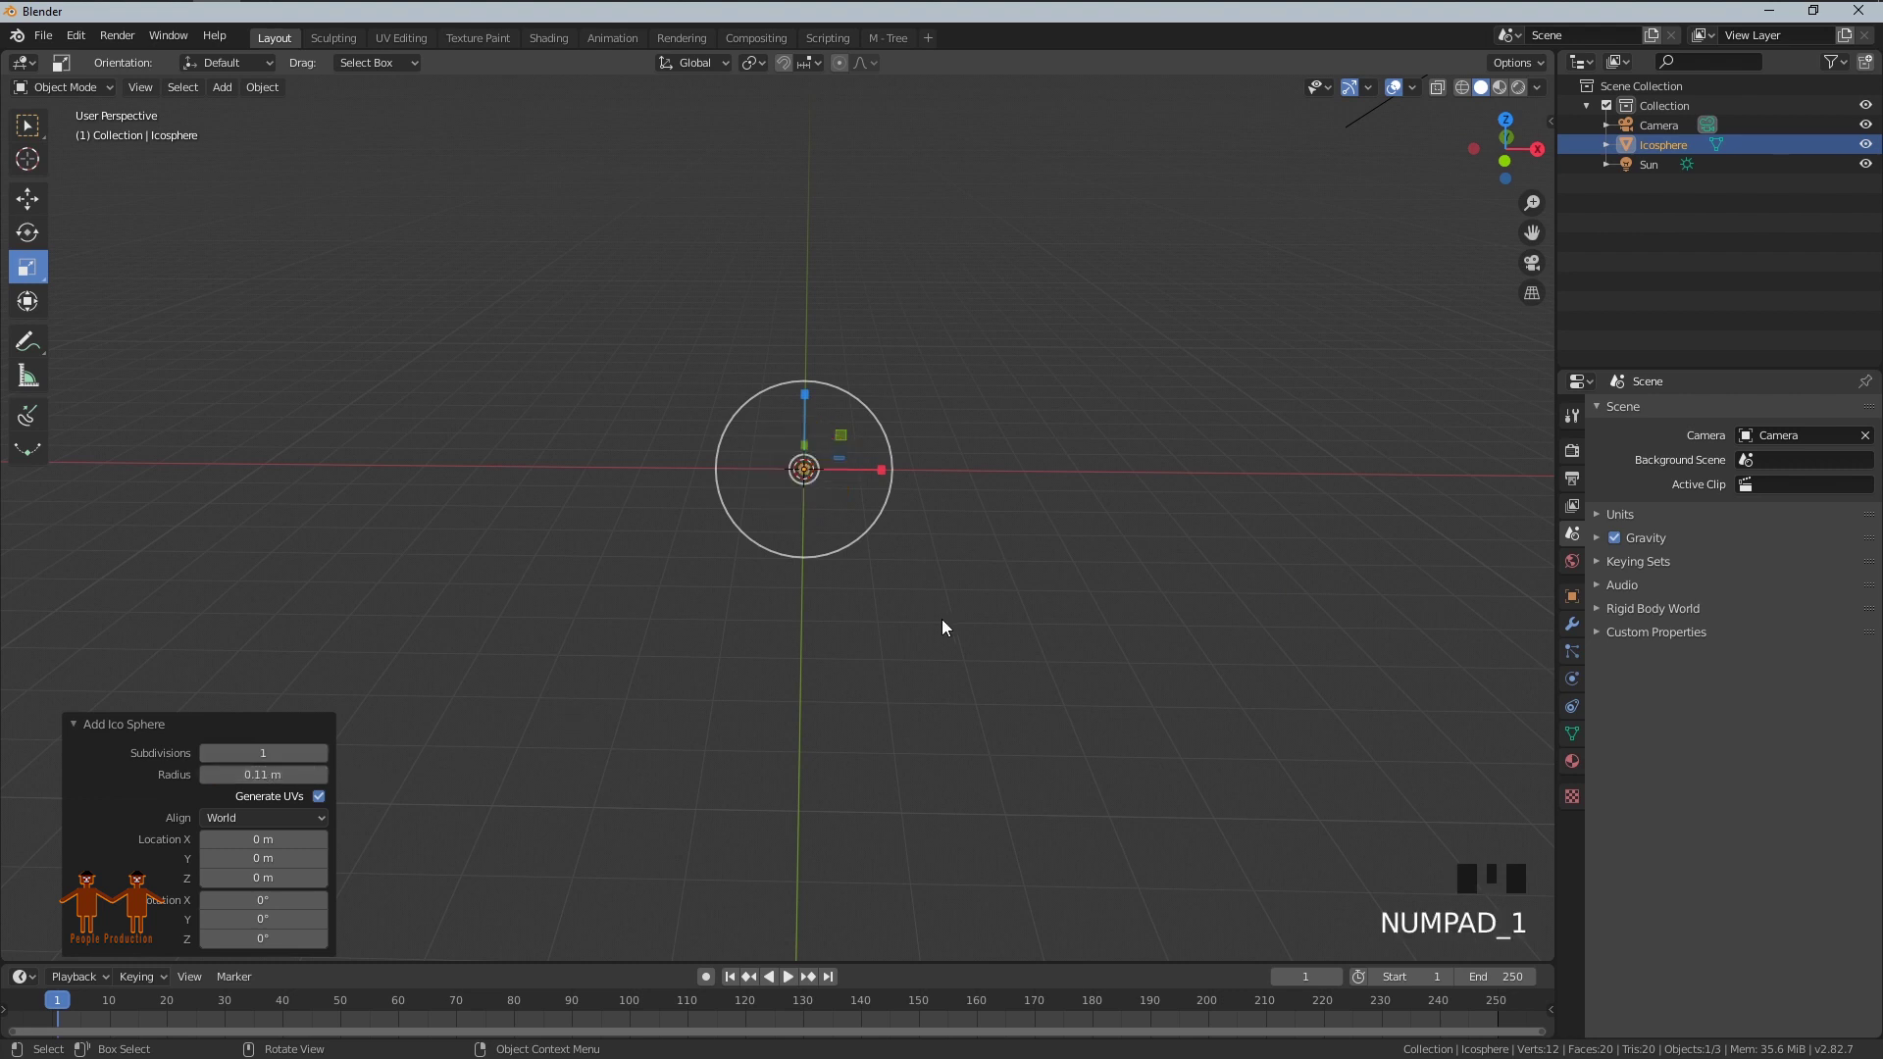
# Step: Add a Mesh Ico Sphere with 1 subdivision at the origin and frame it in view
pyautogui.click(950, 623)
pyautogui.click(812, 477)
pyautogui.click(828, 512)
pyautogui.scroll(3)
pyautogui.moveTo(1061, 503); pyautogui.dragTo(802, 519)
pyautogui.scroll(3)
pyautogui.middleClick(895, 527)
pyautogui.click(916, 531)
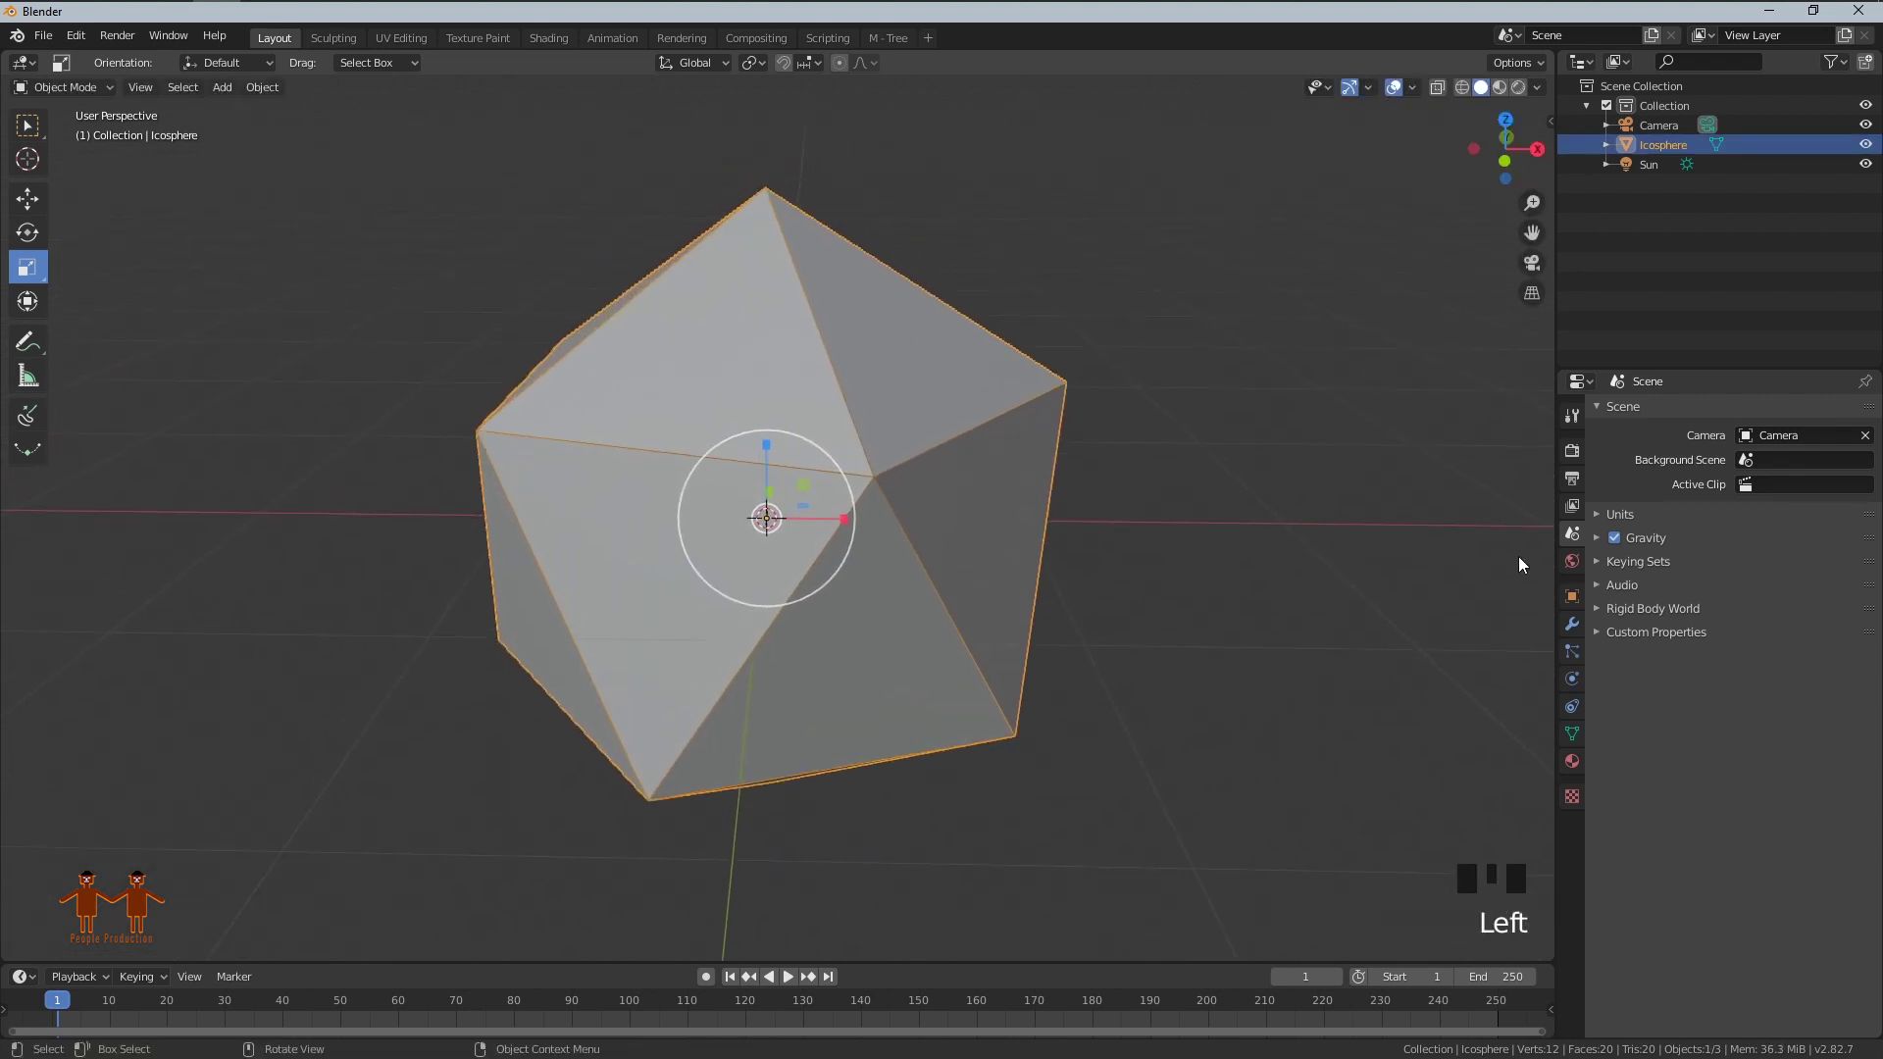
# Step: Add a Bevel modifier to the icosphere with its width measured in Percent
pyautogui.click(1574, 638)
pyautogui.moveTo(1673, 424); pyautogui.dragTo(1670, 624)
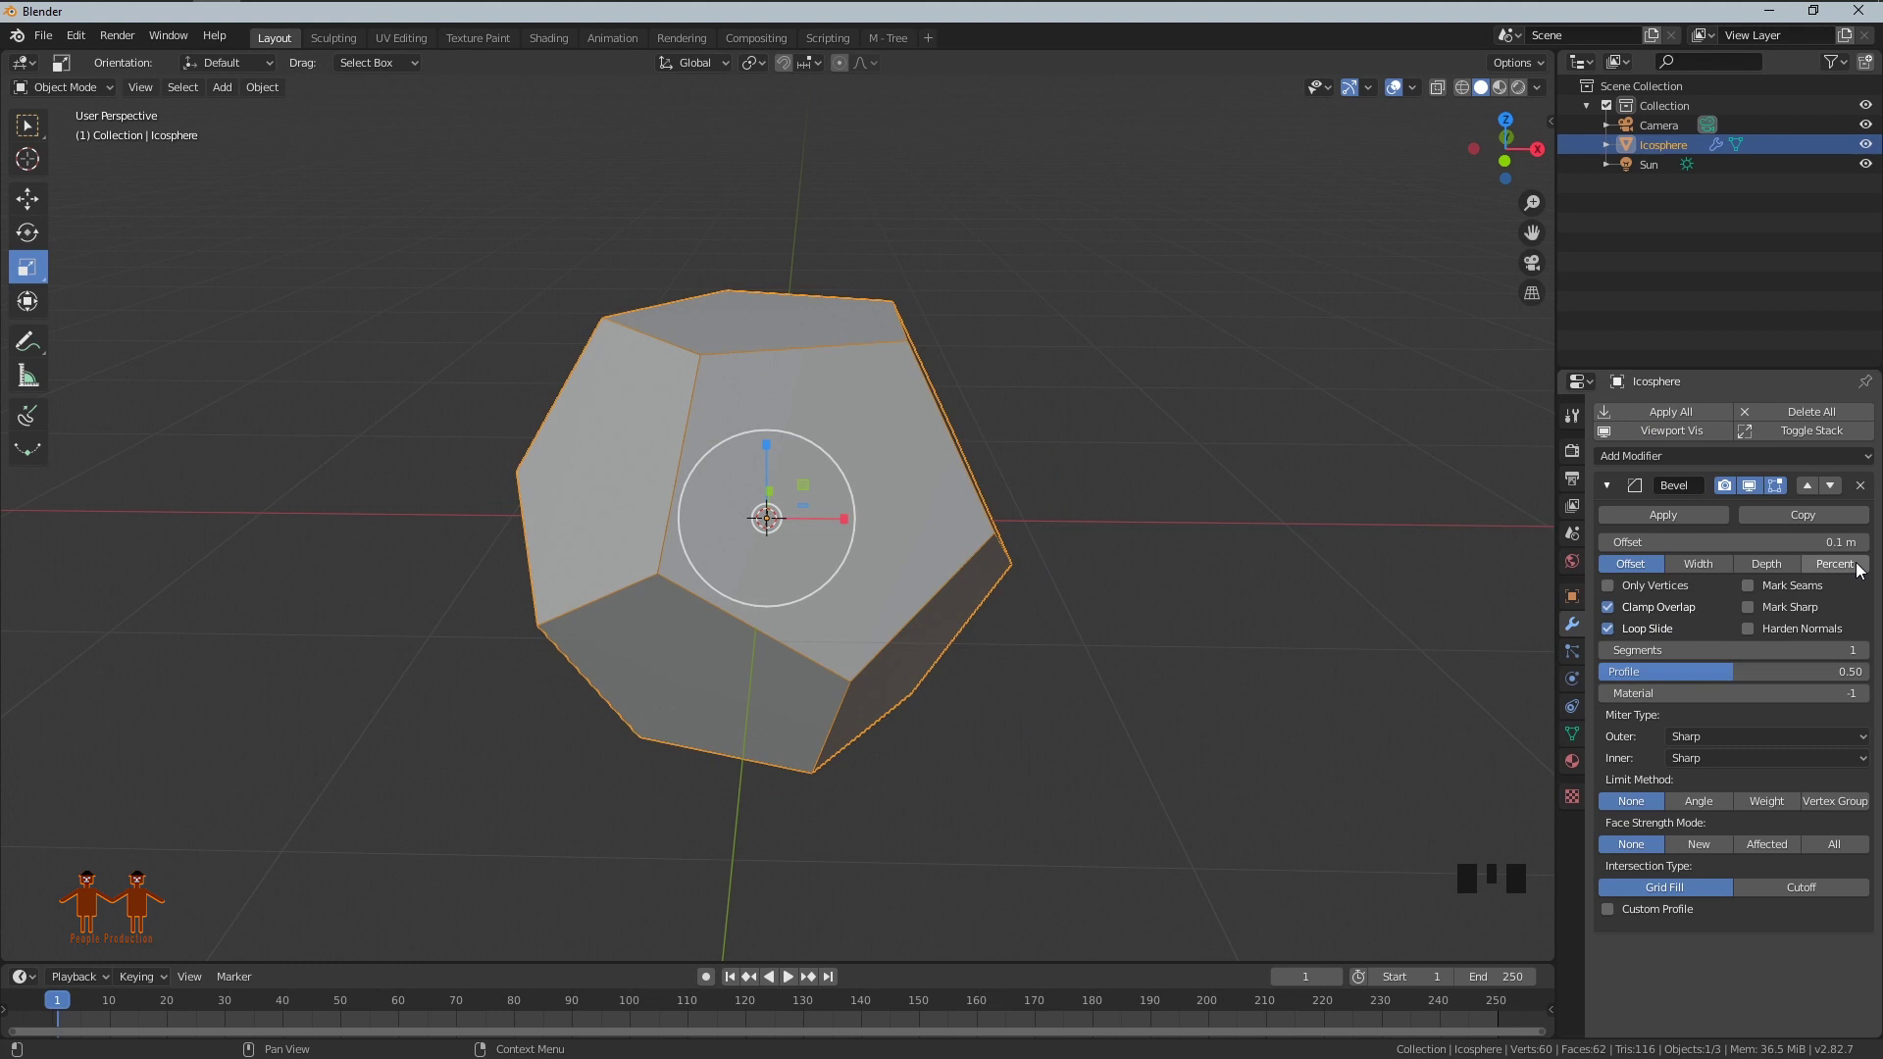
pyautogui.click(1856, 575)
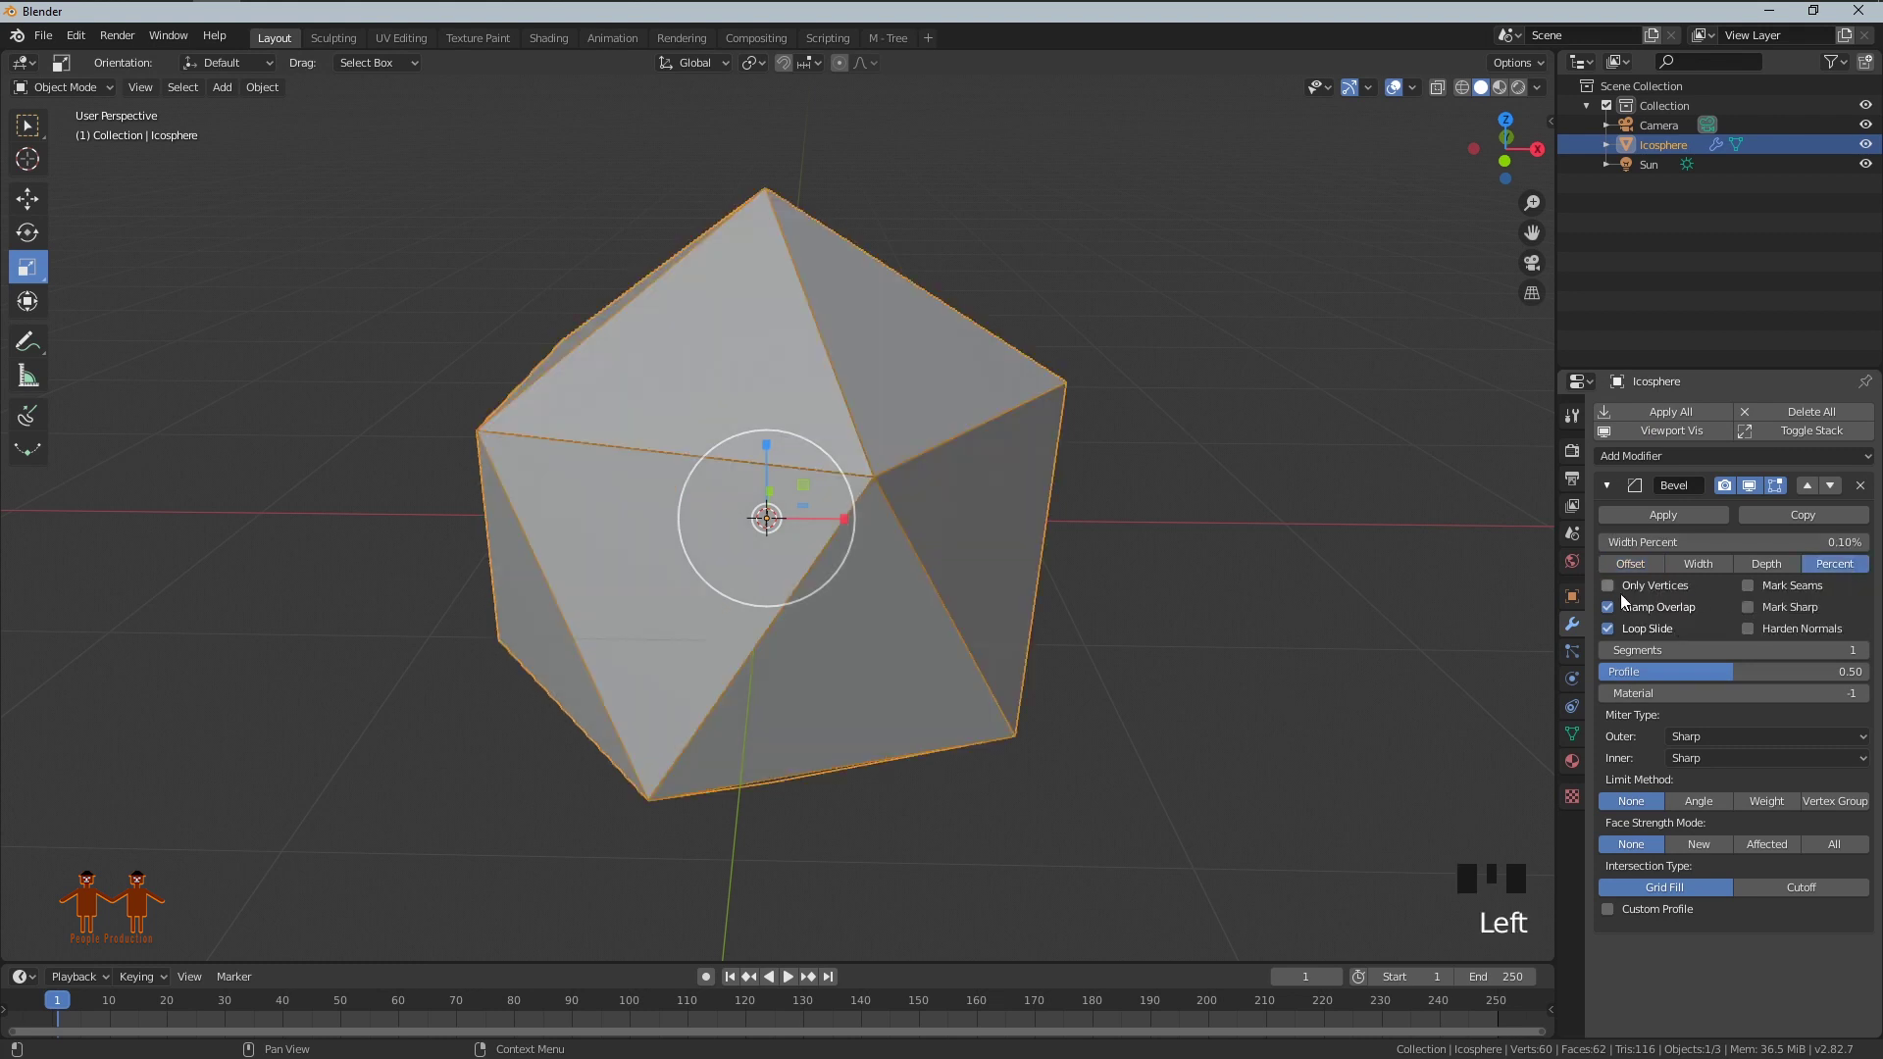
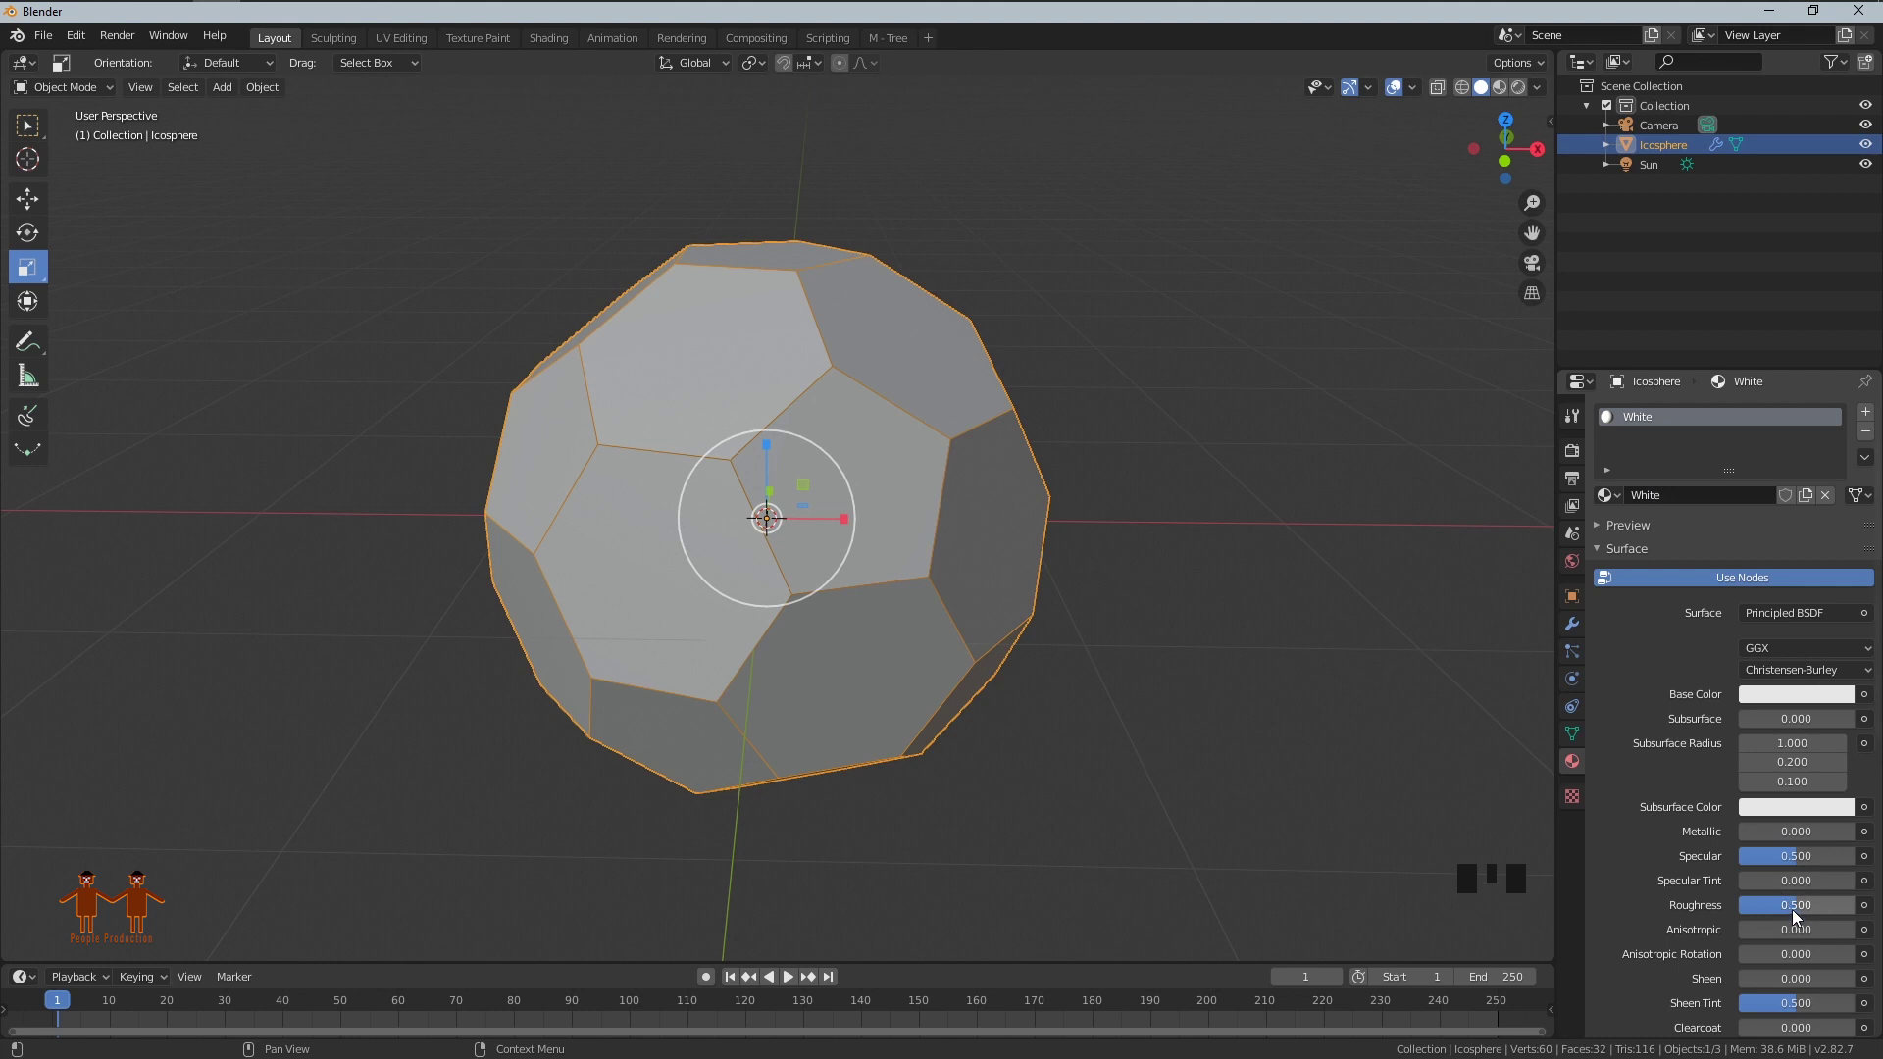
# Step: Set the White material's roughness to 0.3 and adjust the Black material's roughness
pyautogui.moveTo(1792, 923); pyautogui.dragTo(1792, 922)
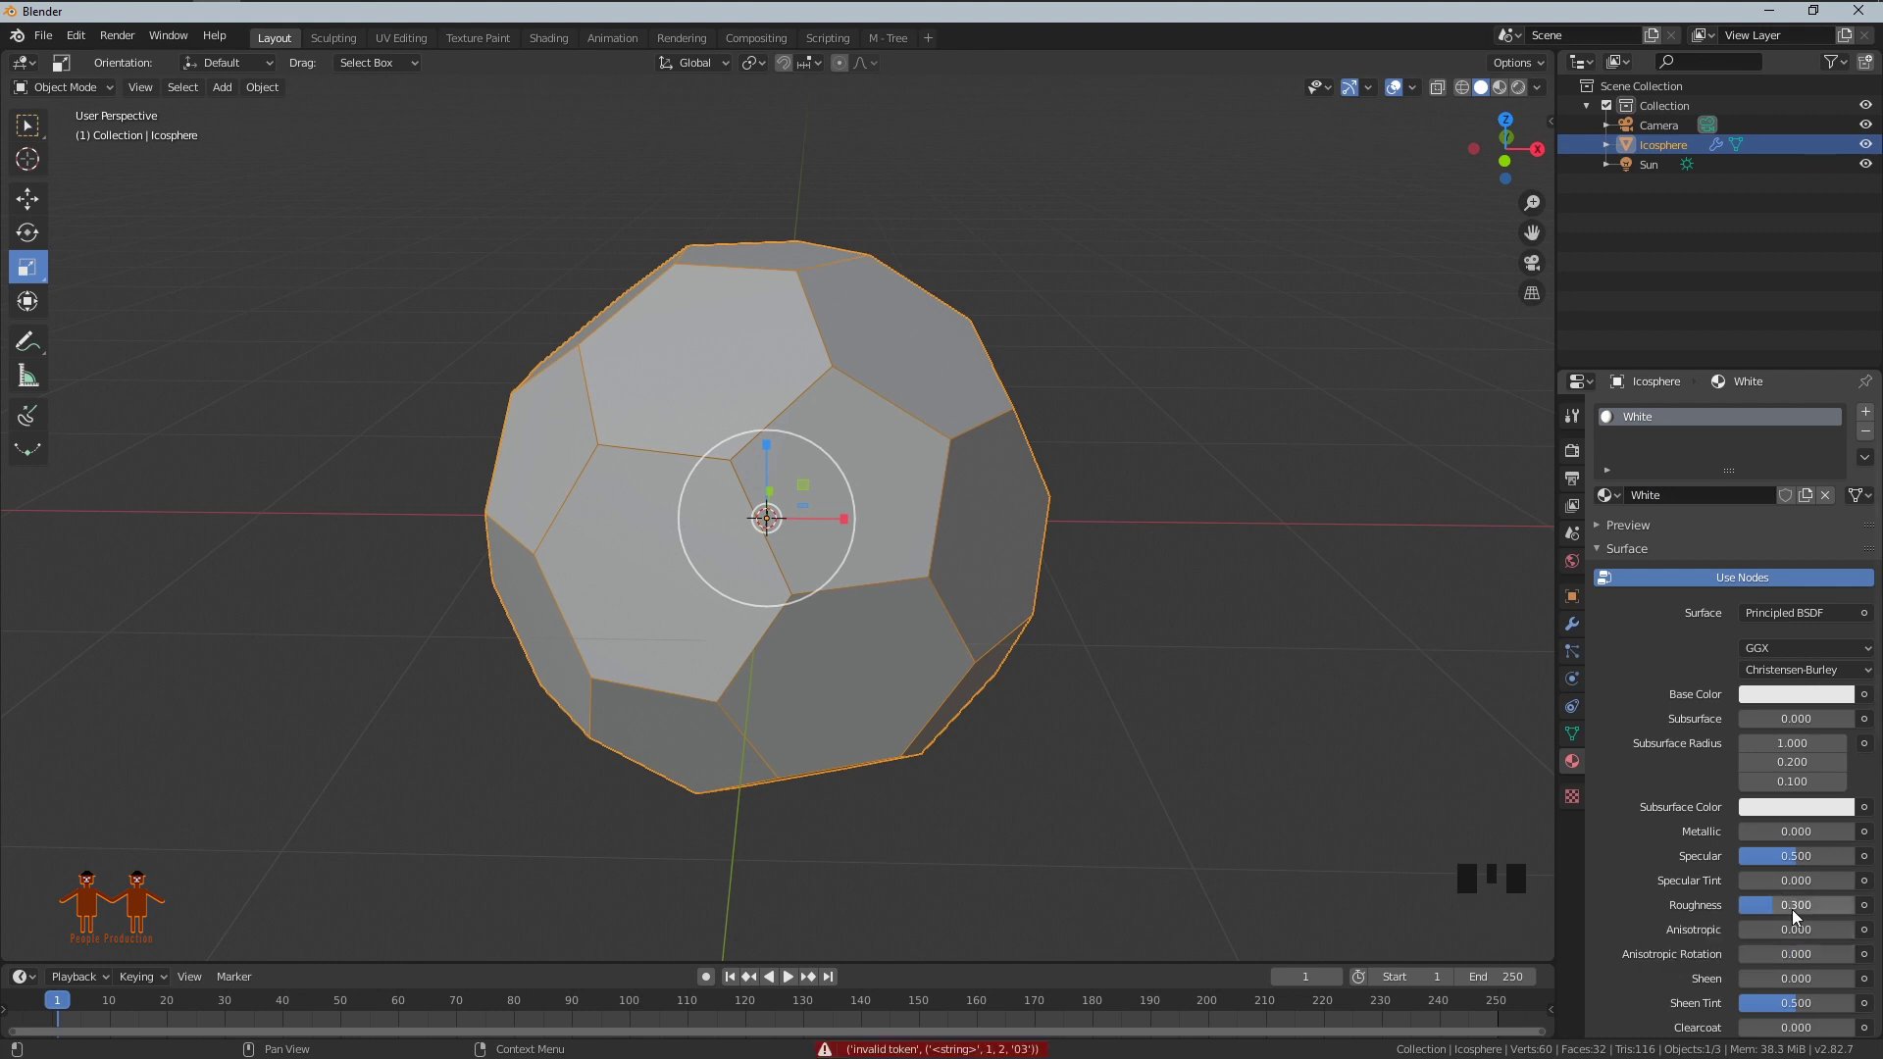
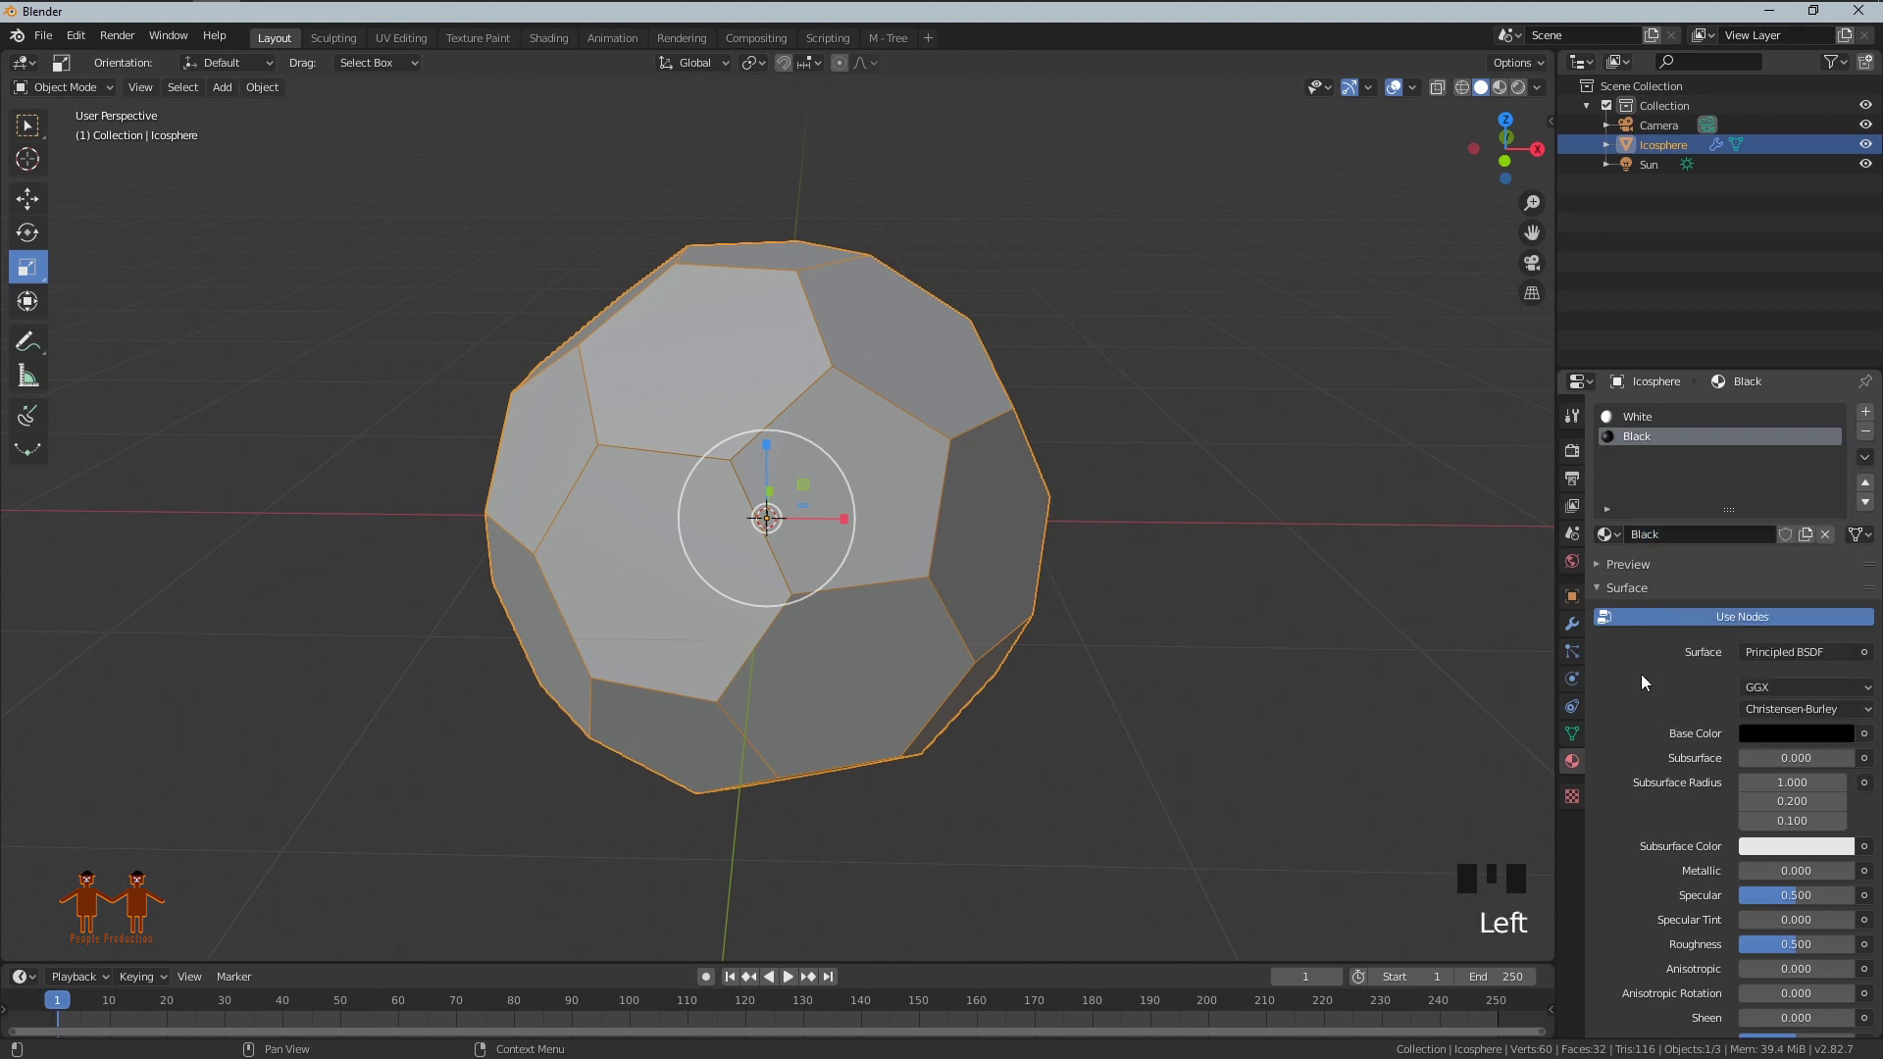
pyautogui.moveTo(1795, 956); pyautogui.dragTo(1807, 959)
# Step: Set the Bevel material index to 1 so pentagons are Black, and show material colours in the viewport
pyautogui.click(1675, 762)
pyautogui.click(1570, 632)
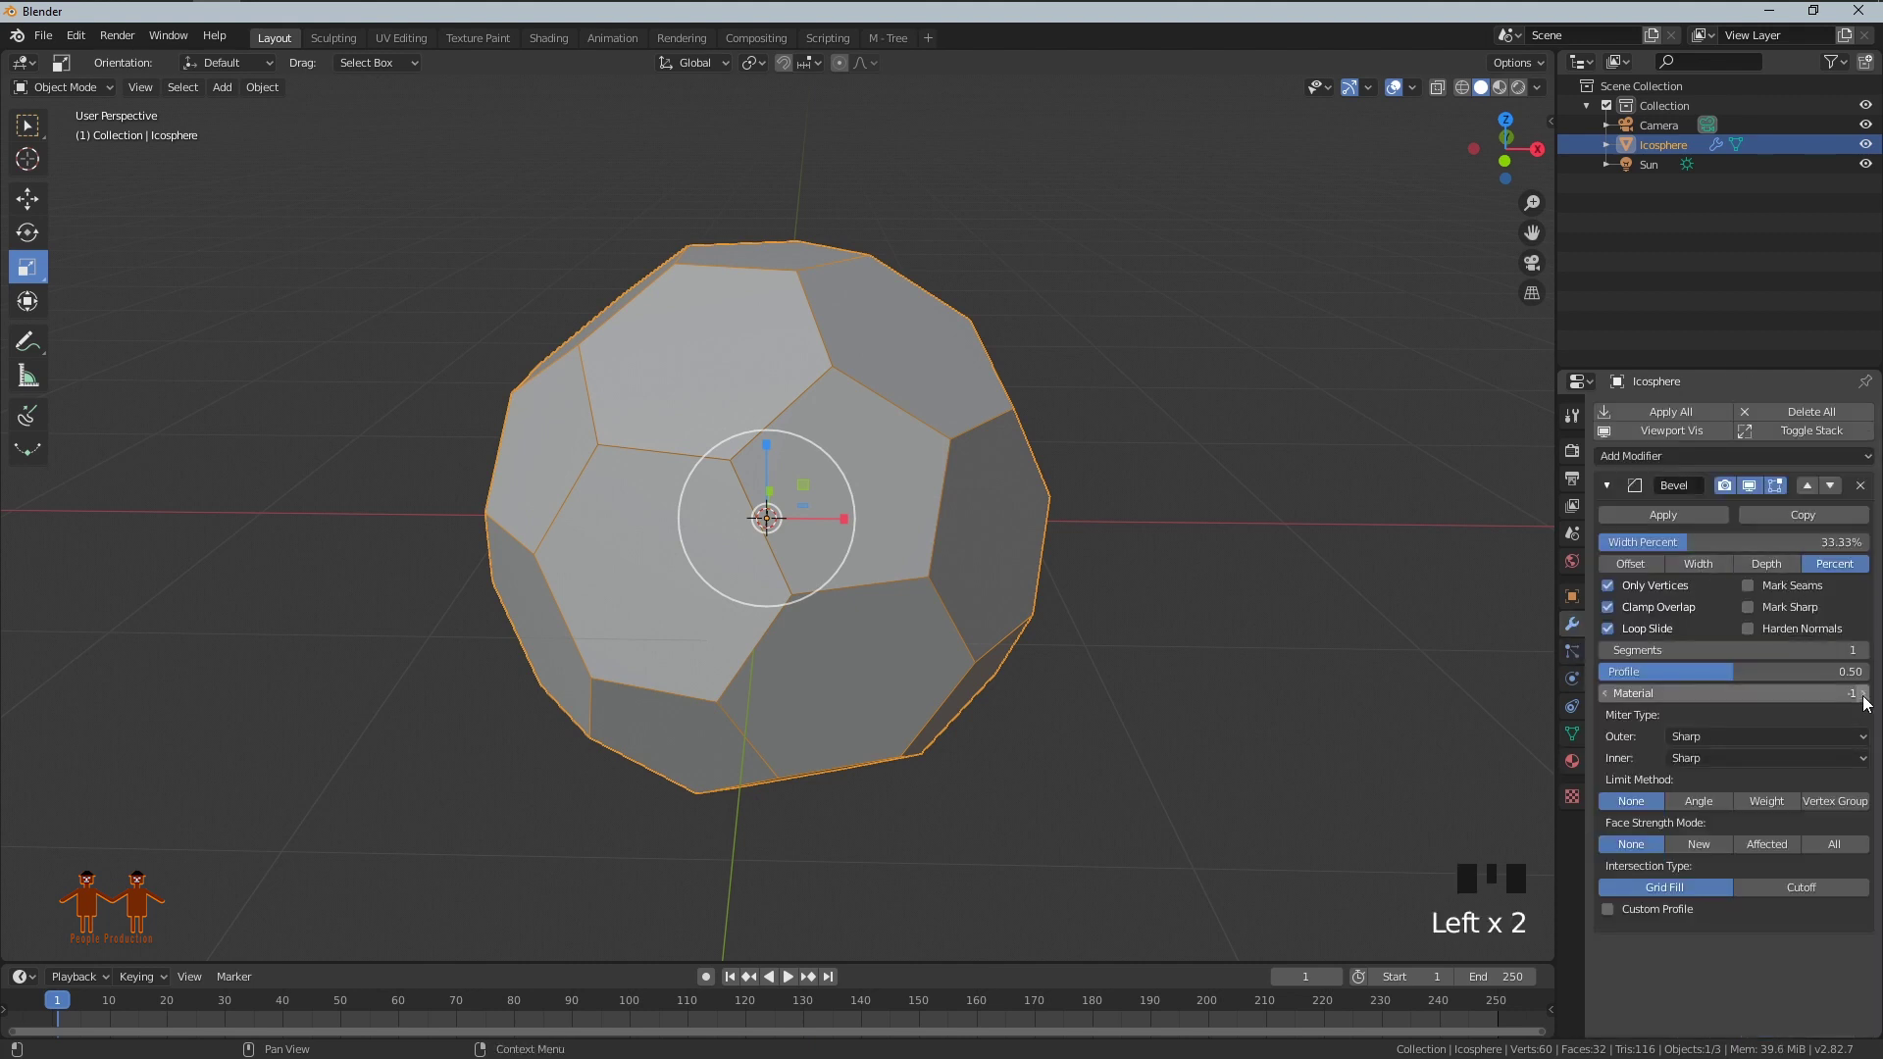
pyautogui.moveTo(776, 522); pyautogui.dragTo(1084, 606)
pyautogui.click(922, 499)
# Step: Add an Edge Split modifier after the bevel
pyautogui.click(1496, 98)
pyautogui.scroll(3)
pyautogui.moveTo(1190, 555); pyautogui.dragTo(1185, 581)
pyautogui.scroll(-3)
pyautogui.moveTo(1129, 591); pyautogui.dragTo(1615, 491)
pyautogui.click(1615, 491)
pyautogui.click(1647, 464)
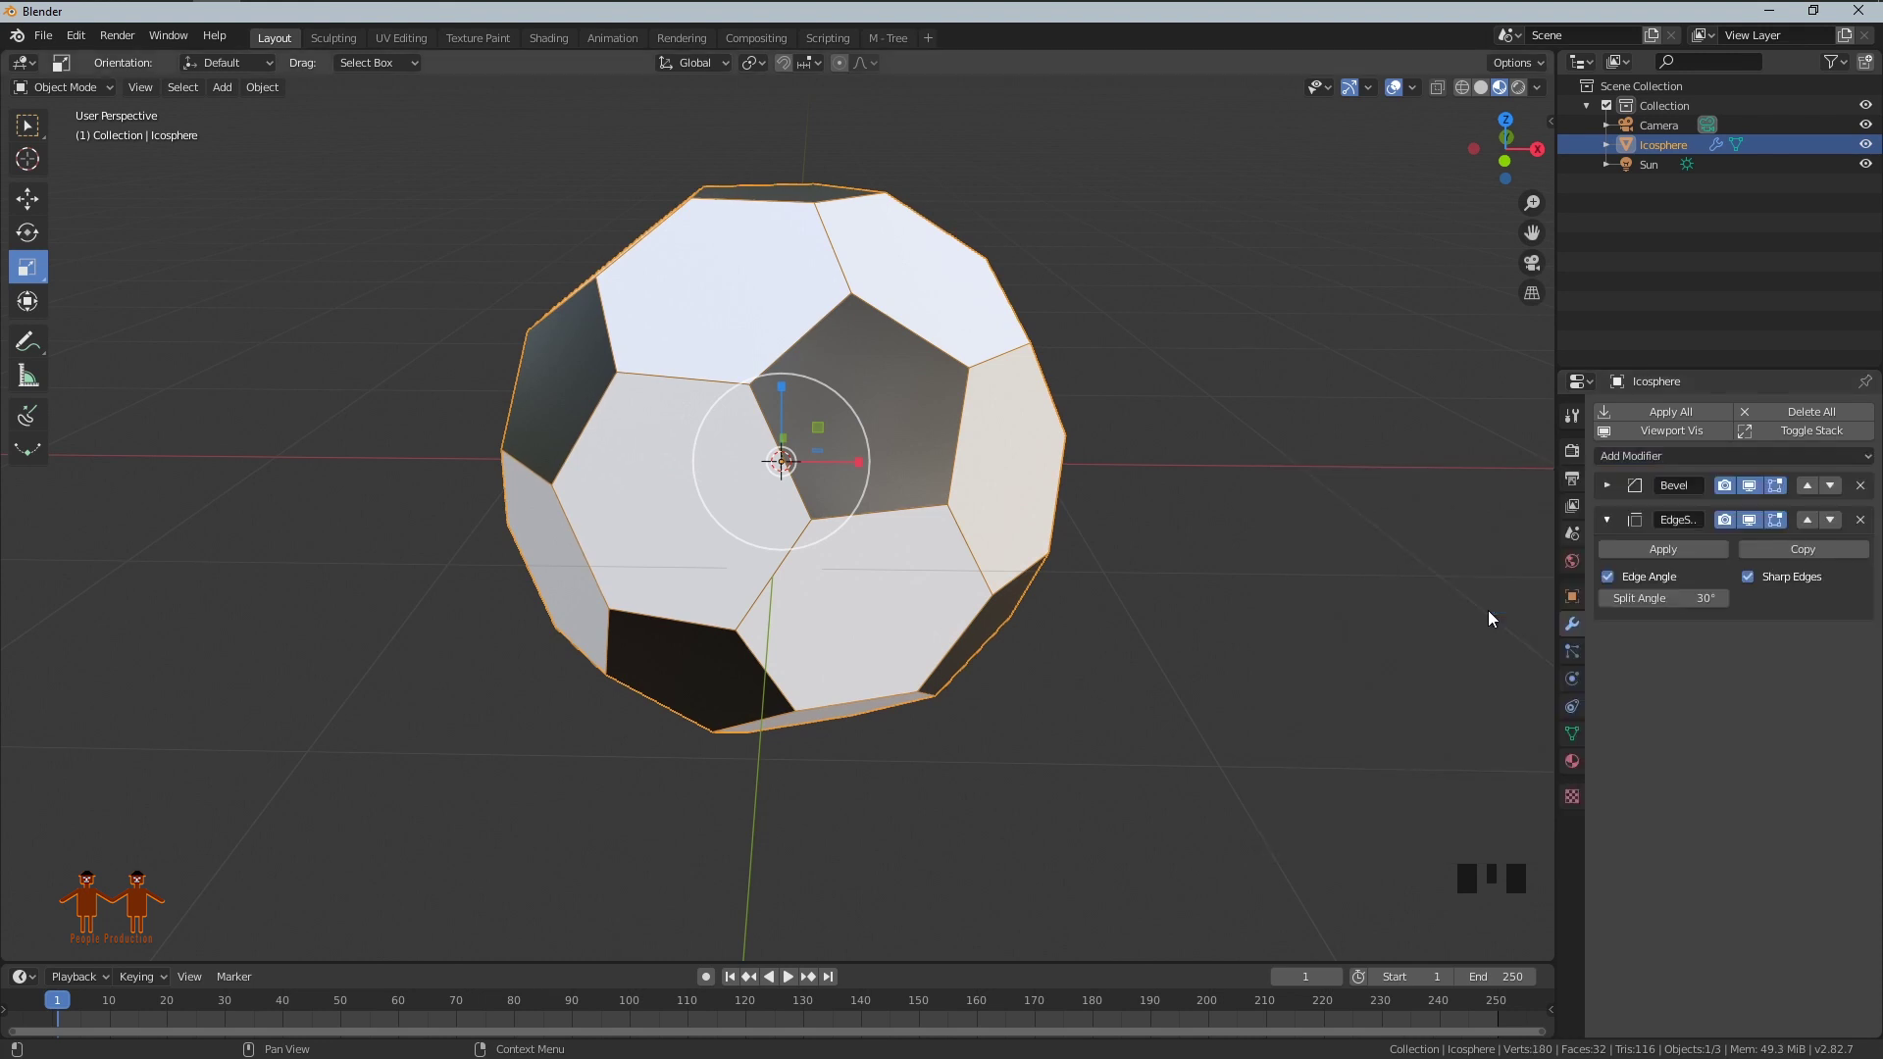
# Step: Add a Subdivision Surface modifier set to the Simple algorithm
pyautogui.moveTo(776, 462); pyautogui.dragTo(1603, 533)
pyautogui.click(1626, 473)
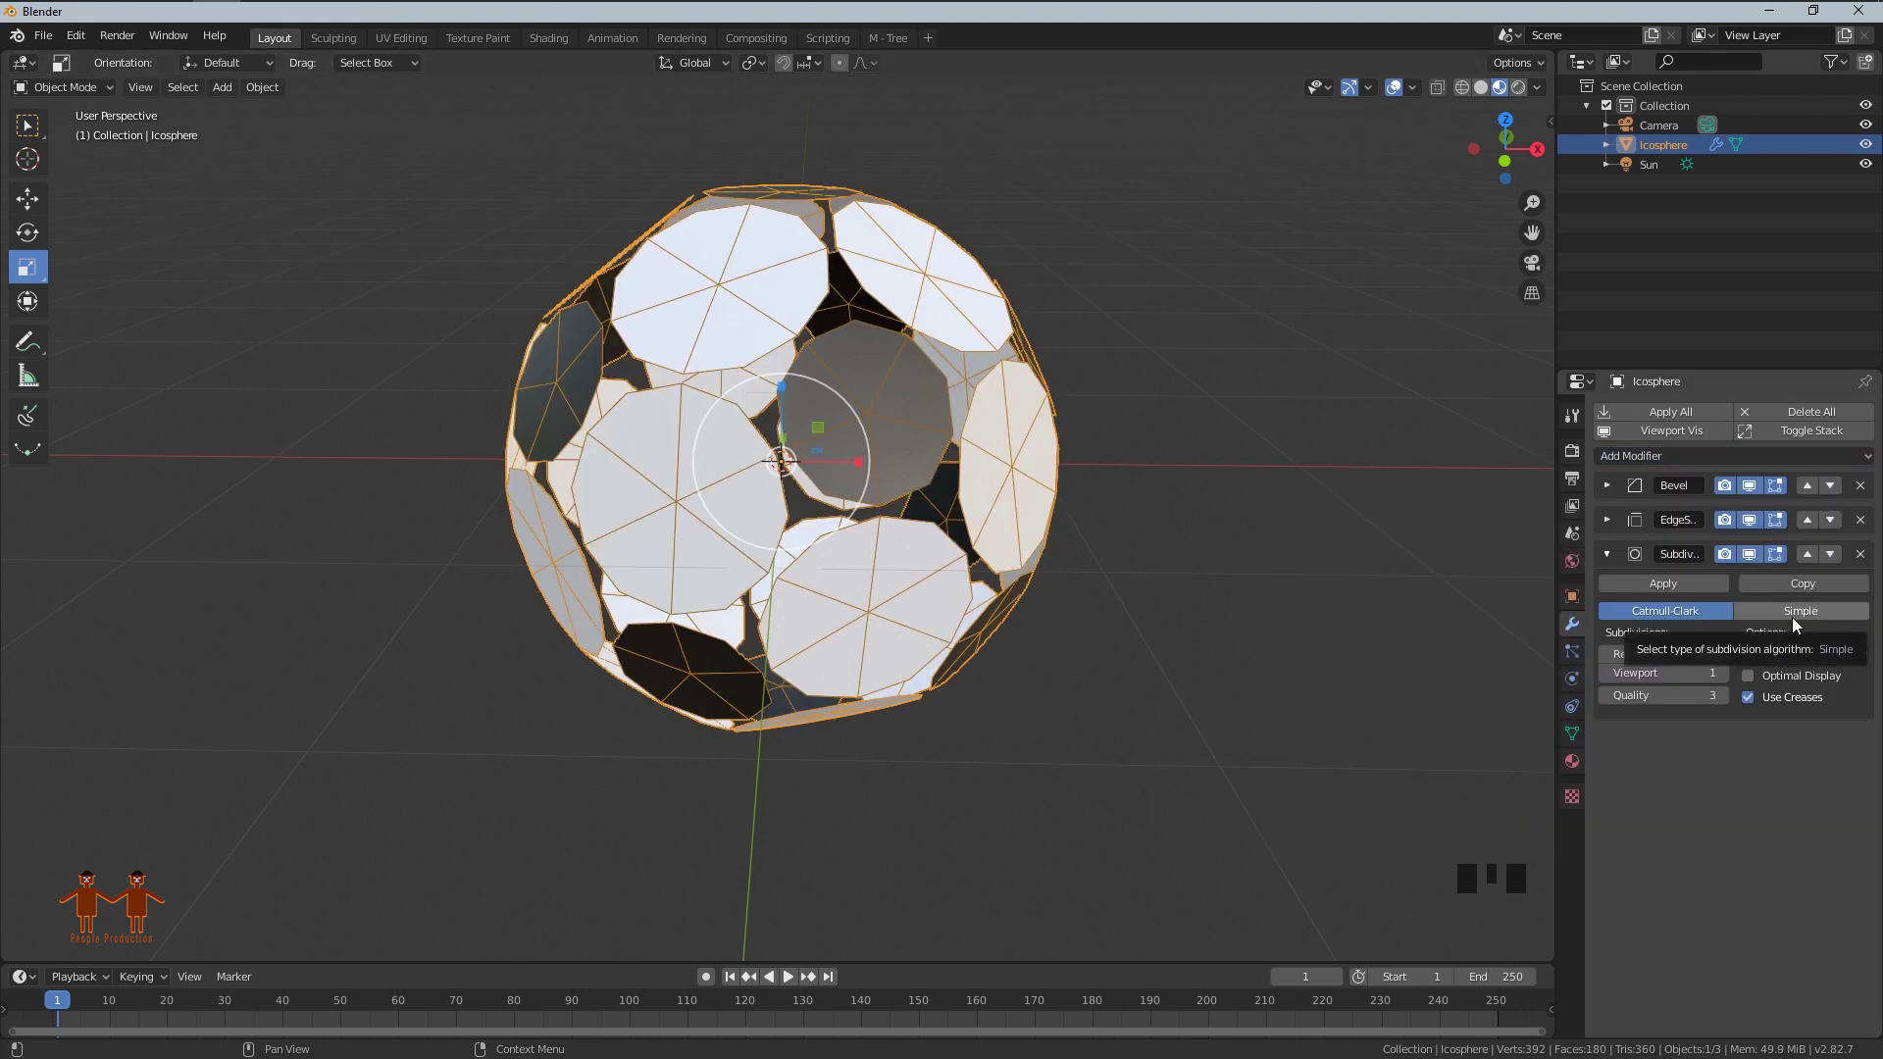
pyautogui.click(1792, 630)
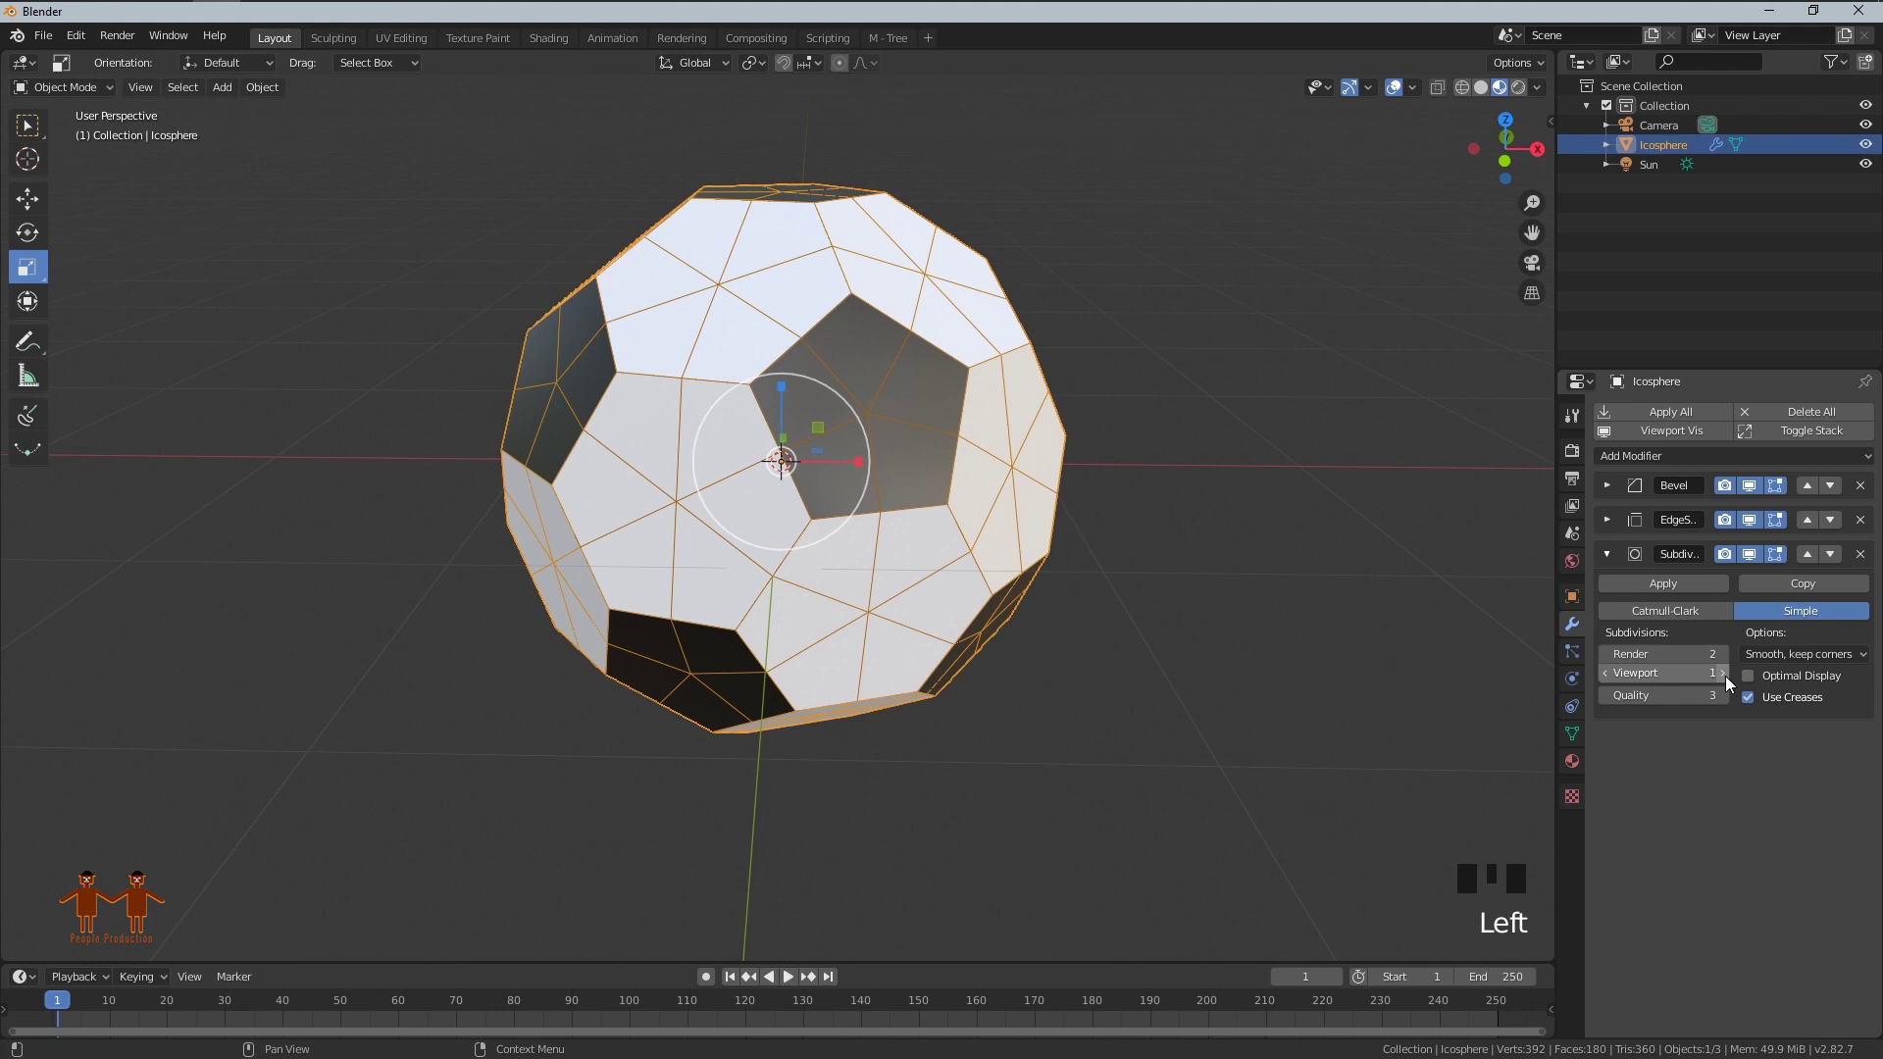
pyautogui.click(1725, 688)
# Step: Add a Cast modifier with Factor 1, From Radius off and Size 0.11 to round the ball
pyautogui.click(1609, 568)
pyautogui.moveTo(1666, 469); pyautogui.dragTo(1630, 526)
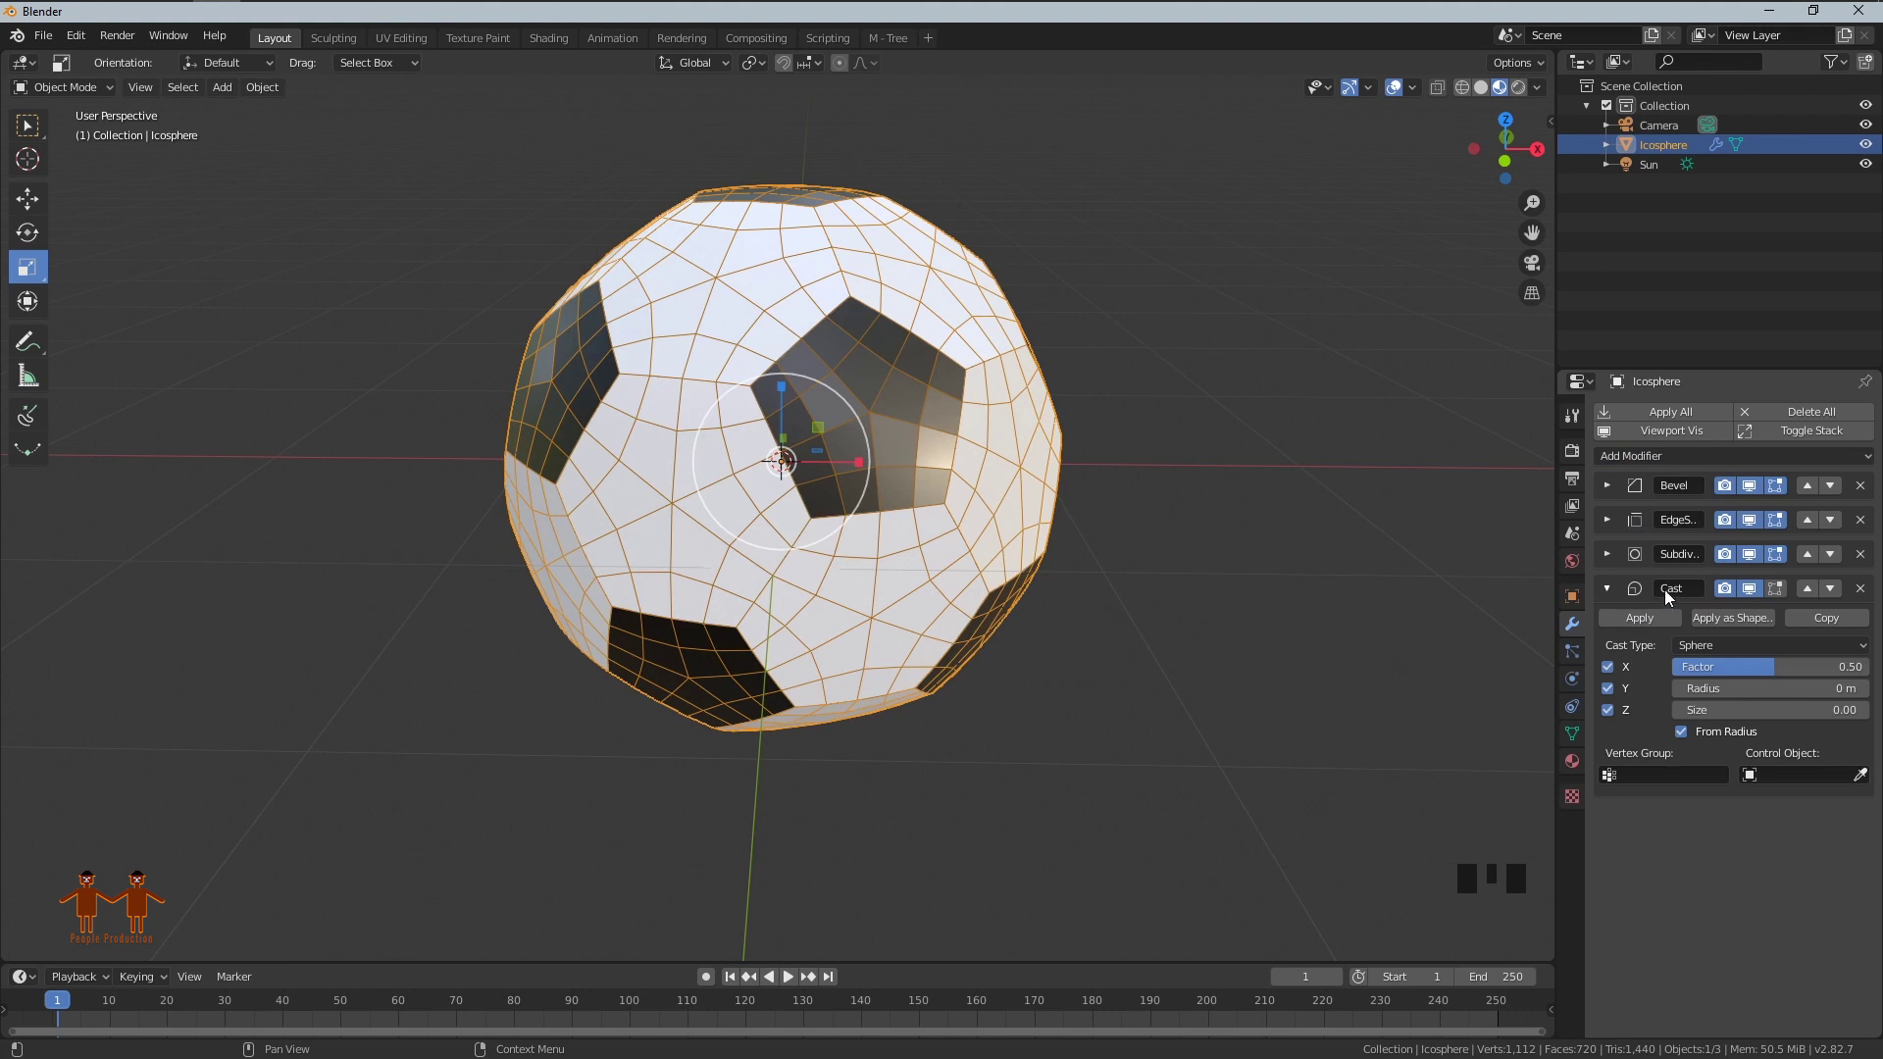
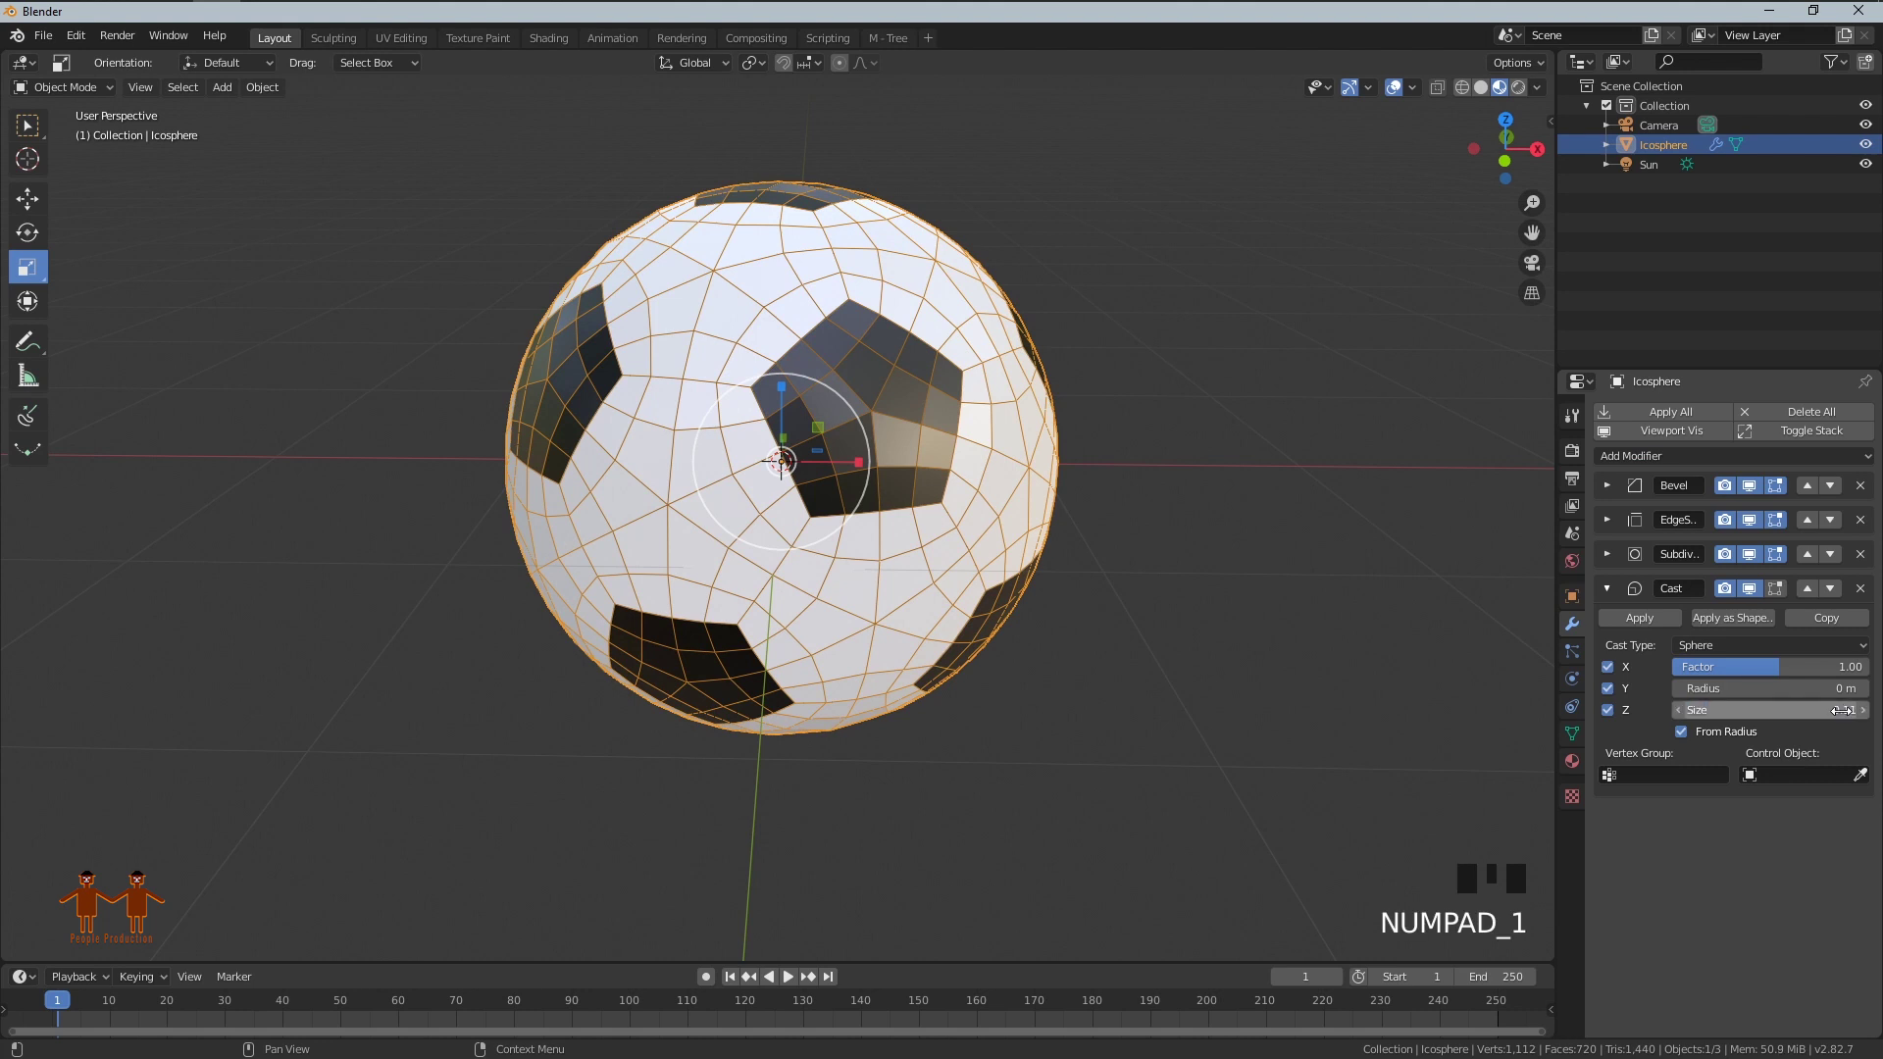
pyautogui.click(1680, 734)
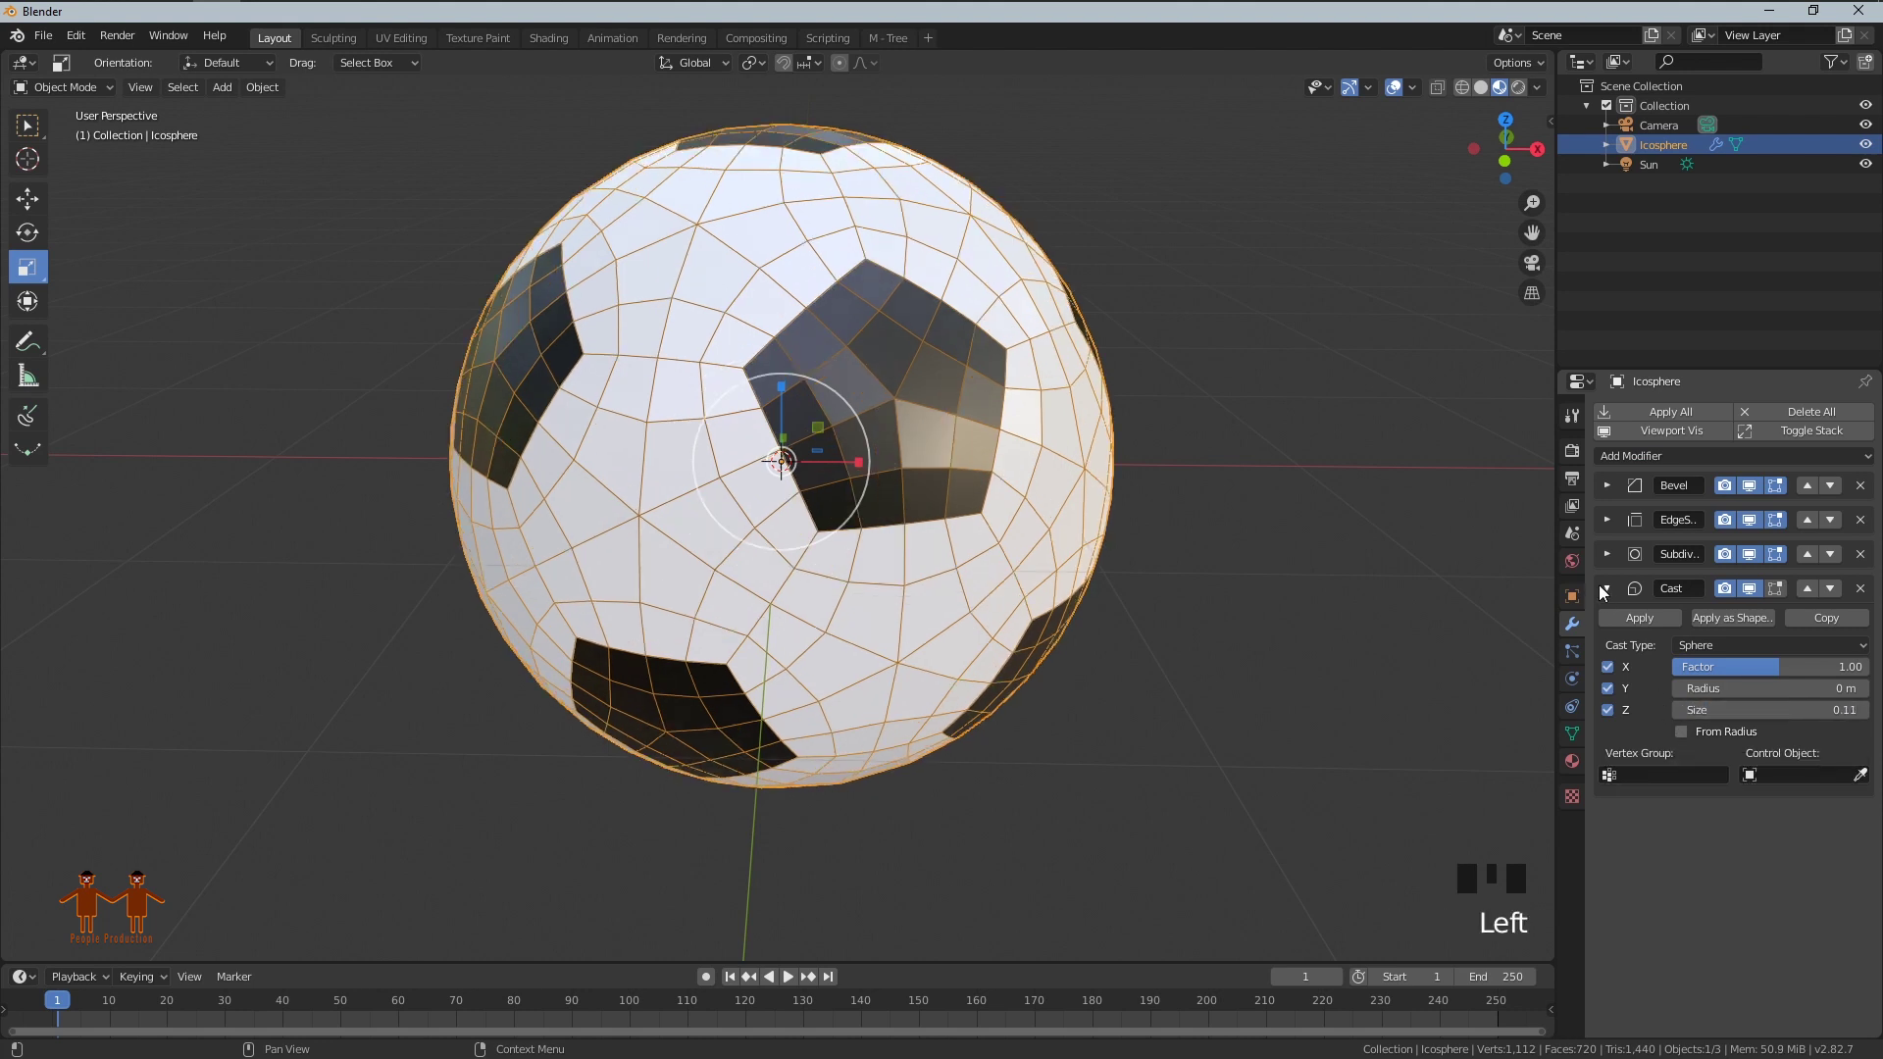
# Step: Add a Solidify modifier with 0.2 m thickness and Only Rim enabled
pyautogui.click(1604, 599)
pyautogui.moveTo(1624, 471); pyautogui.dragTo(1770, 763)
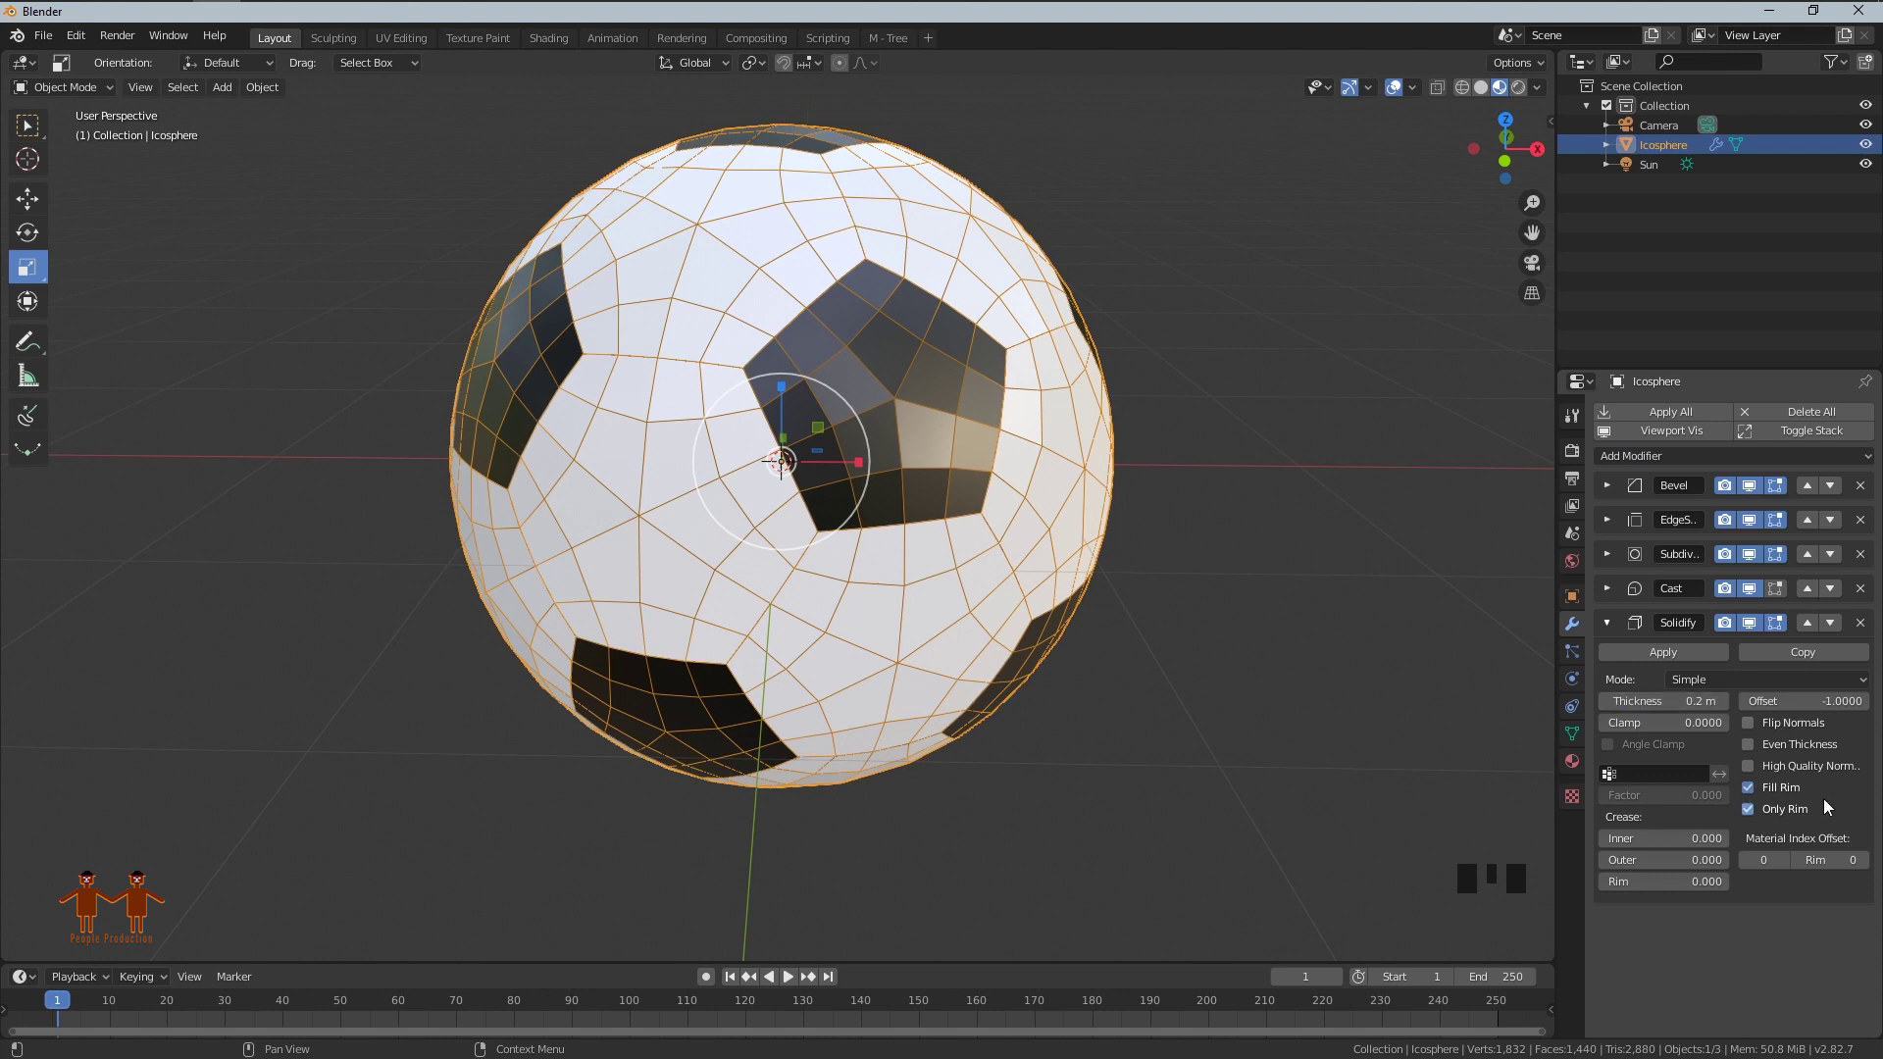
pyautogui.click(1602, 634)
# Step: Set the second Bevel to Angle limit, 0.005 m offset, 2 segments, and add a Catmull-Clark Subdivision
pyautogui.click(1640, 476)
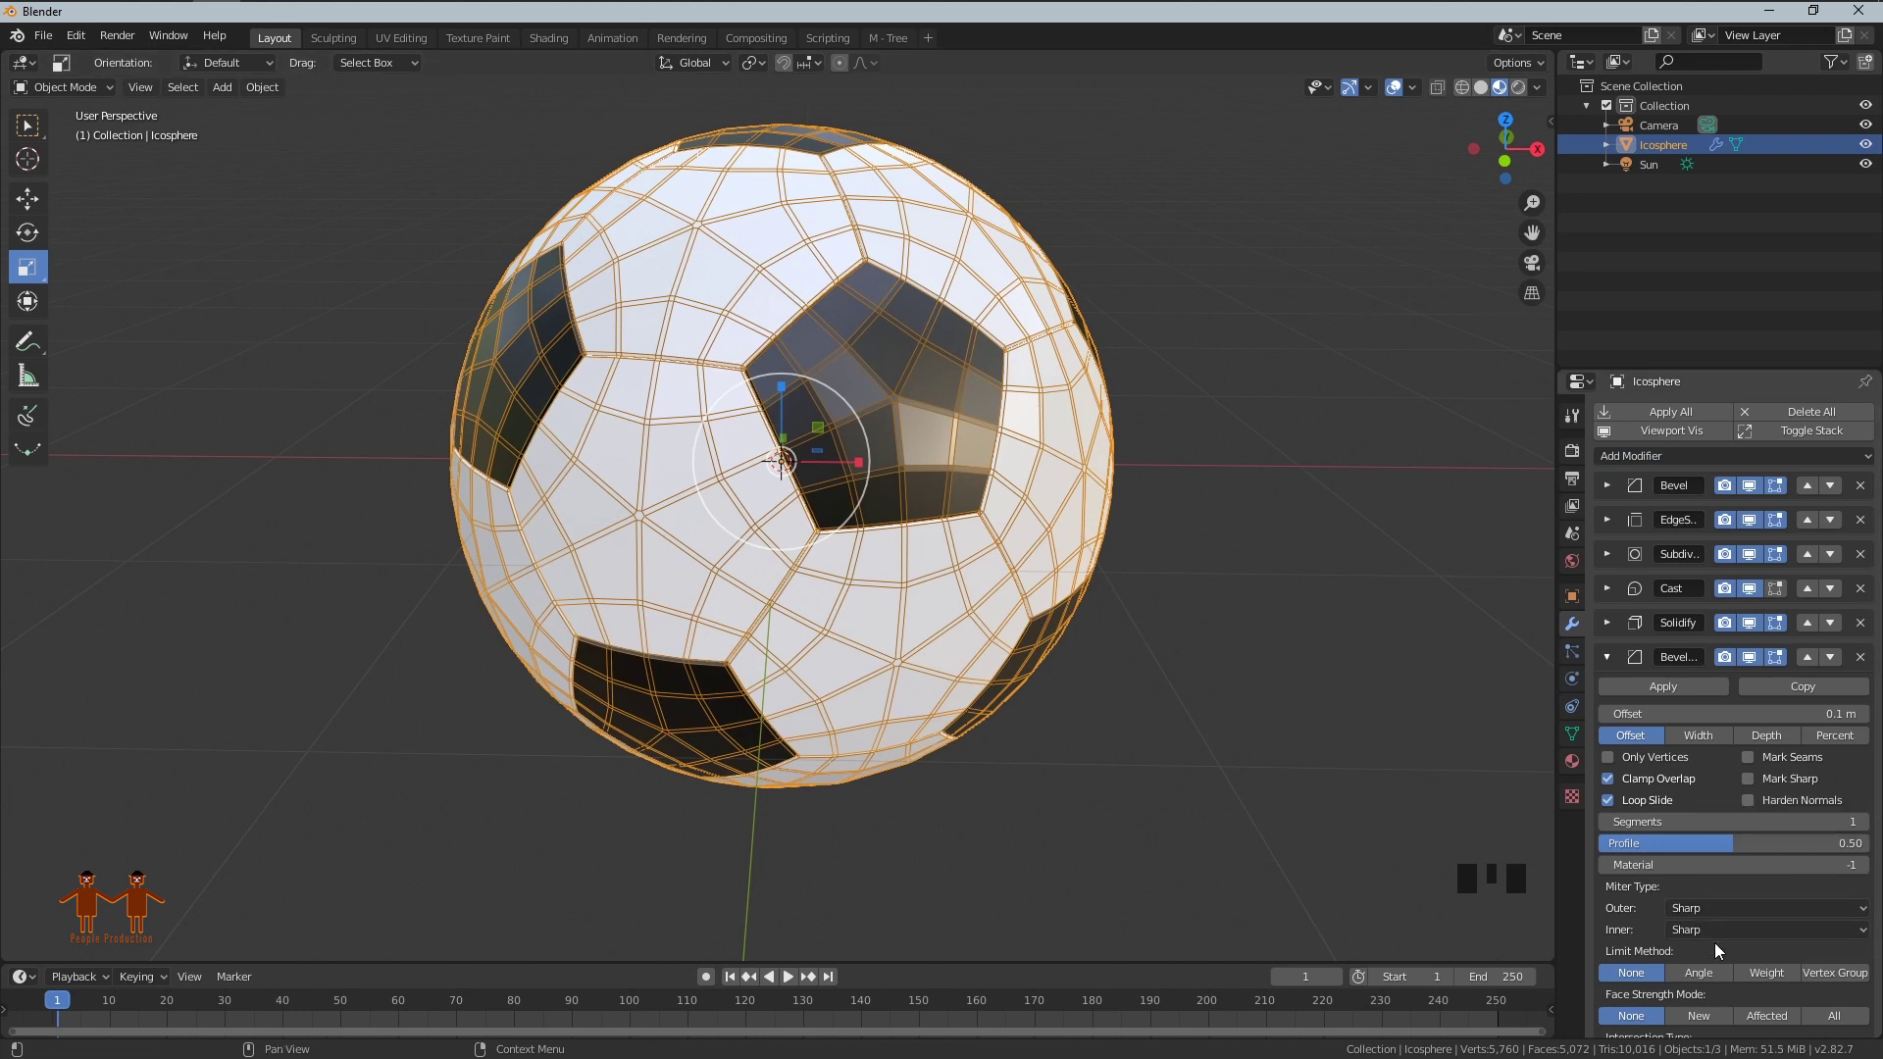
pyautogui.click(1707, 977)
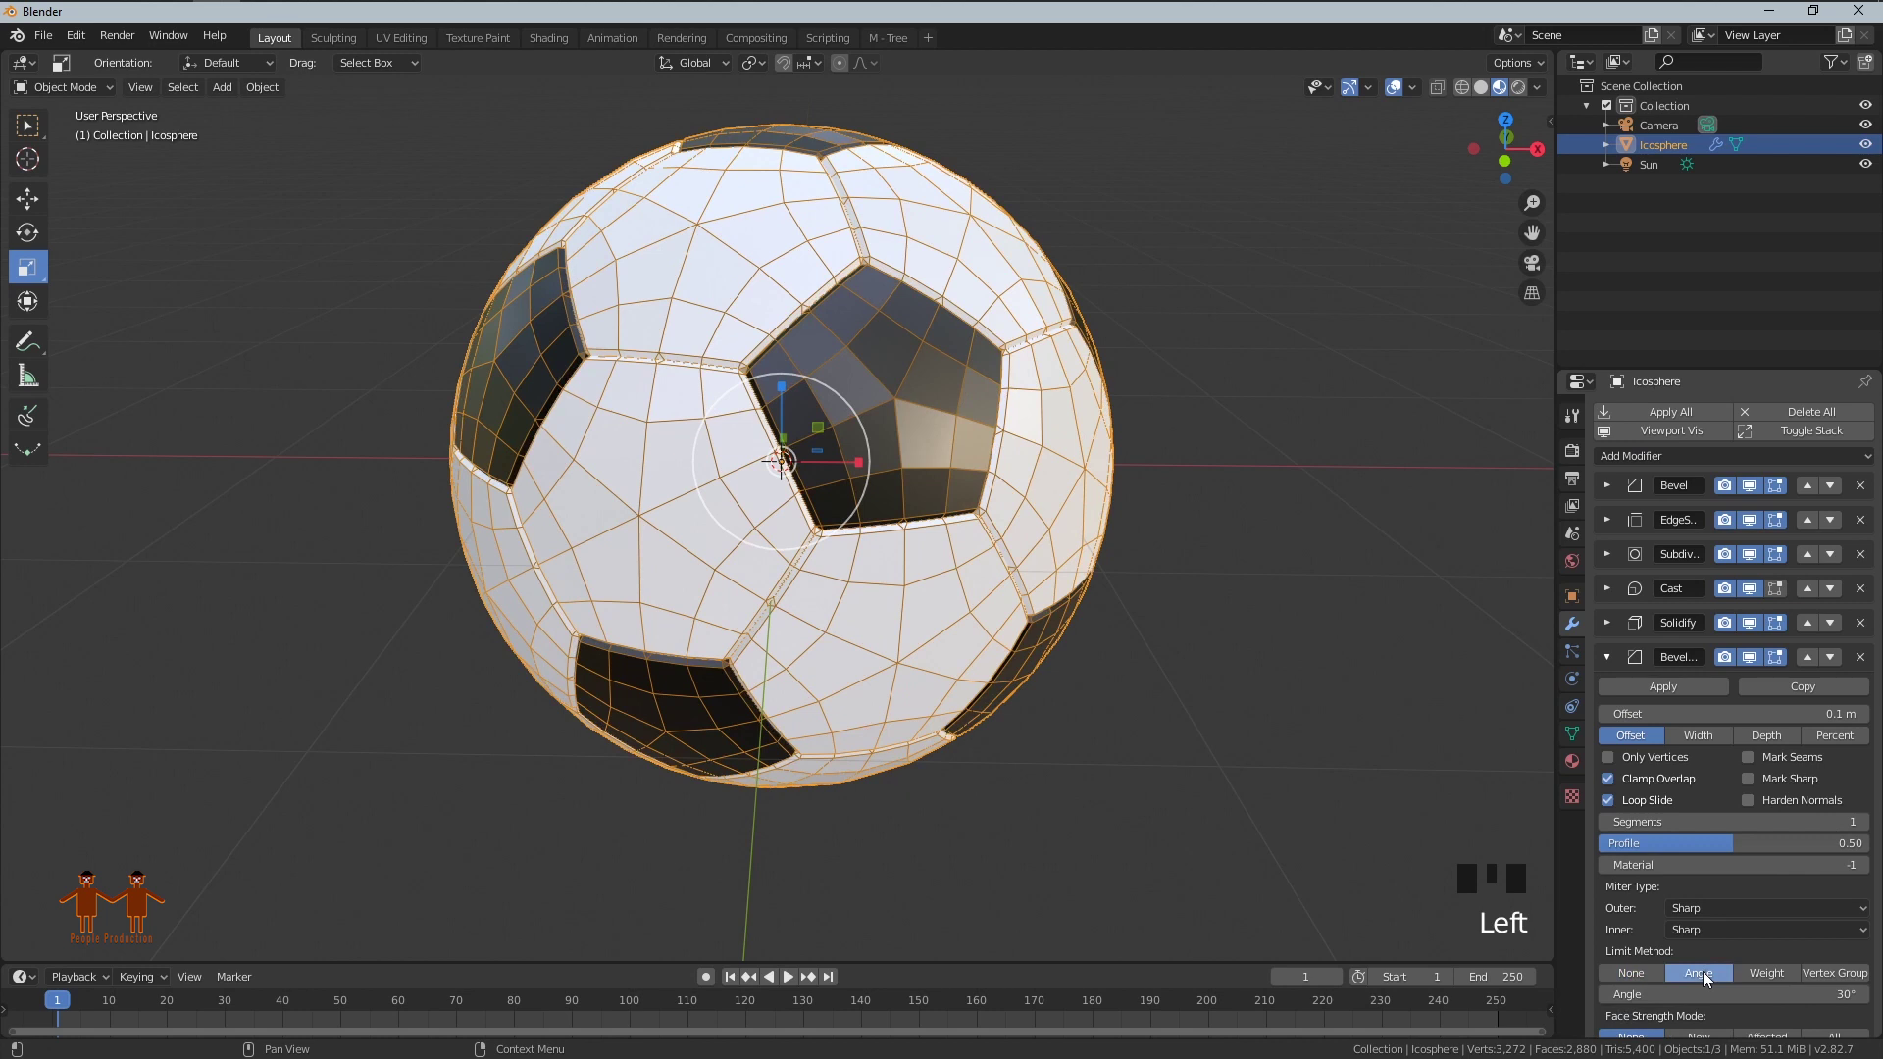
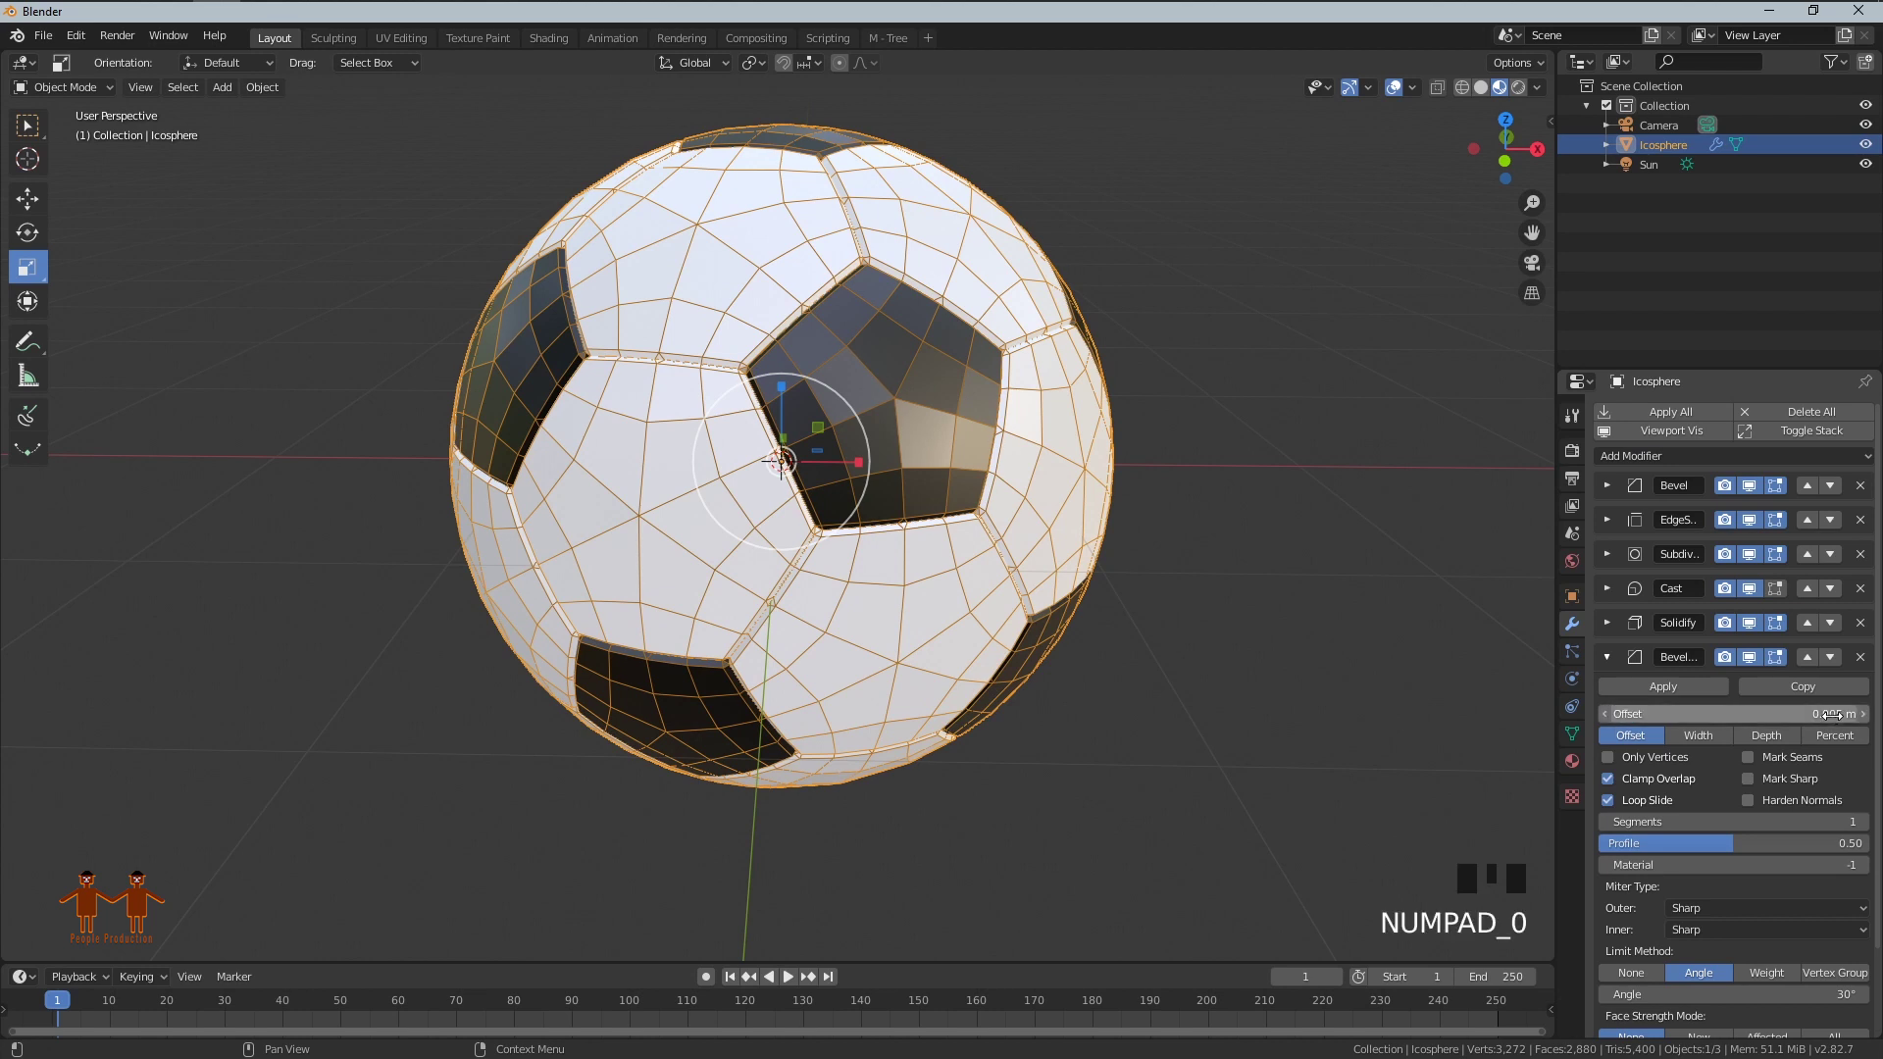
pyautogui.click(1865, 825)
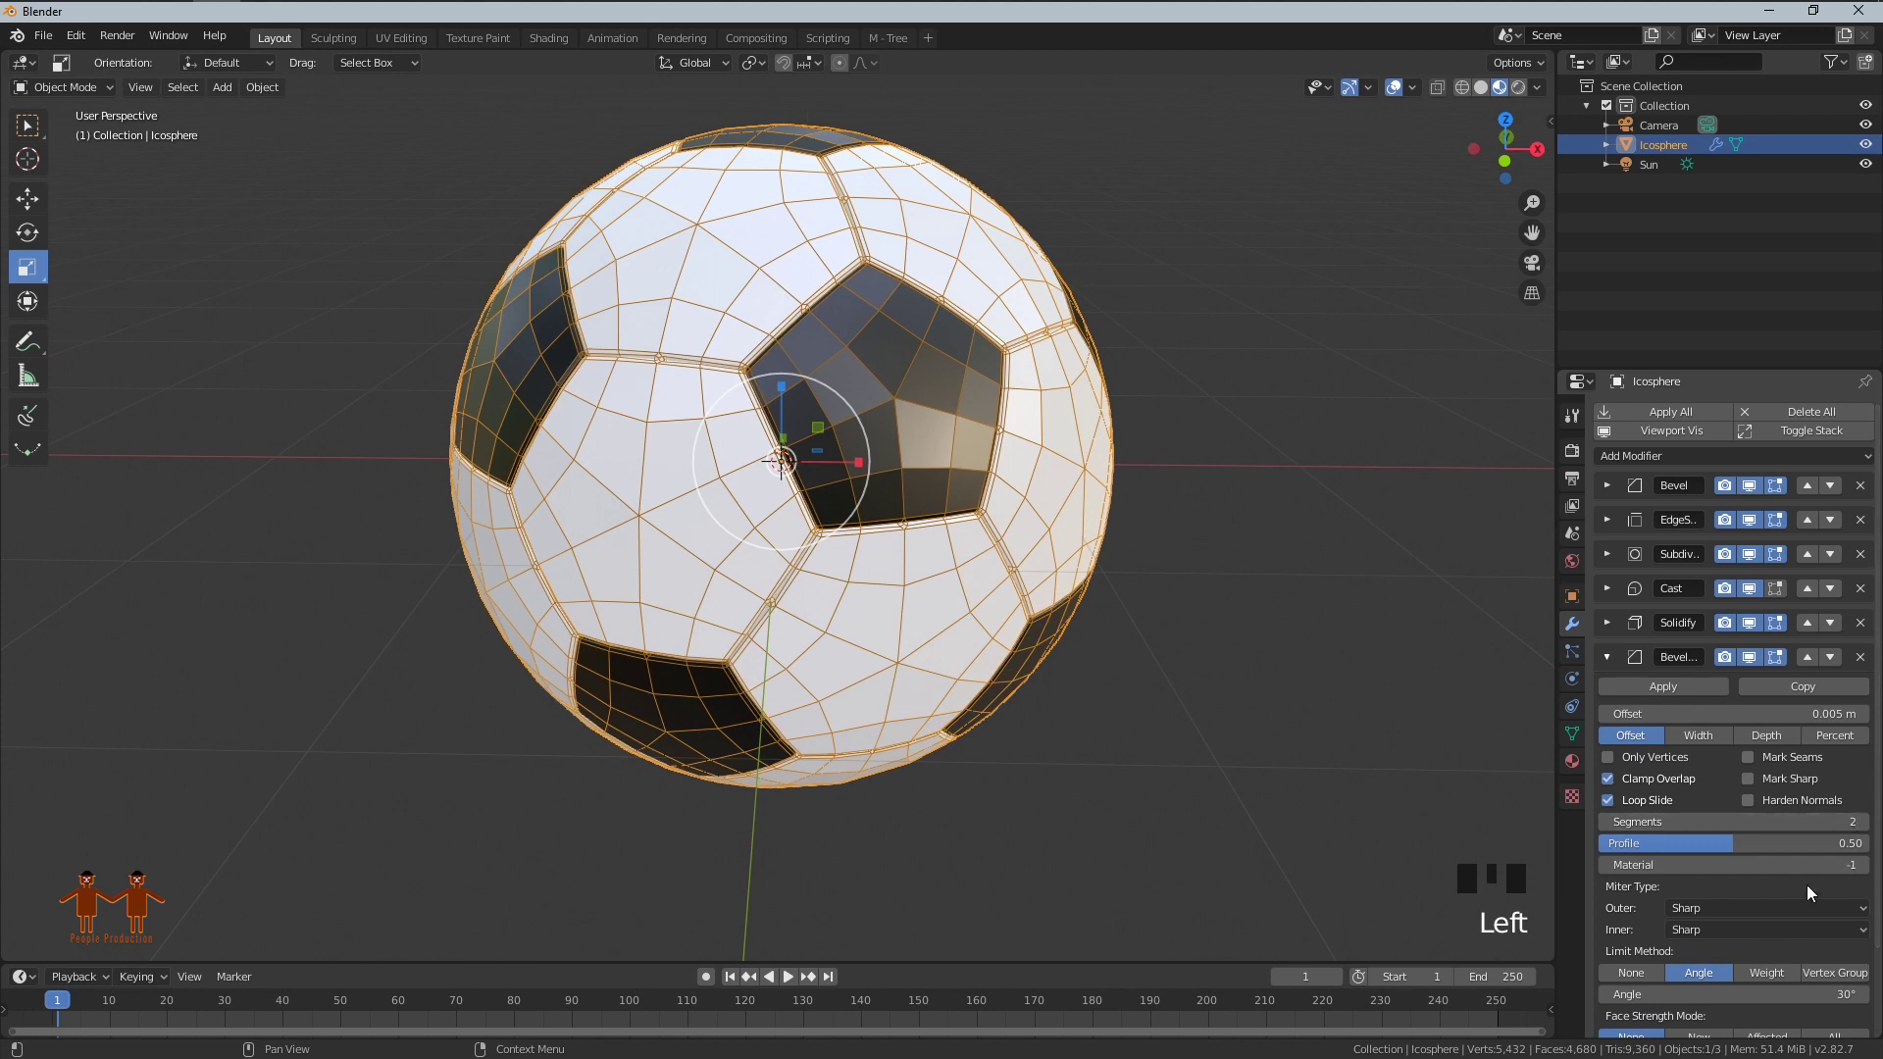
pyautogui.click(1613, 658)
pyautogui.moveTo(1652, 467); pyautogui.dragTo(1522, 806)
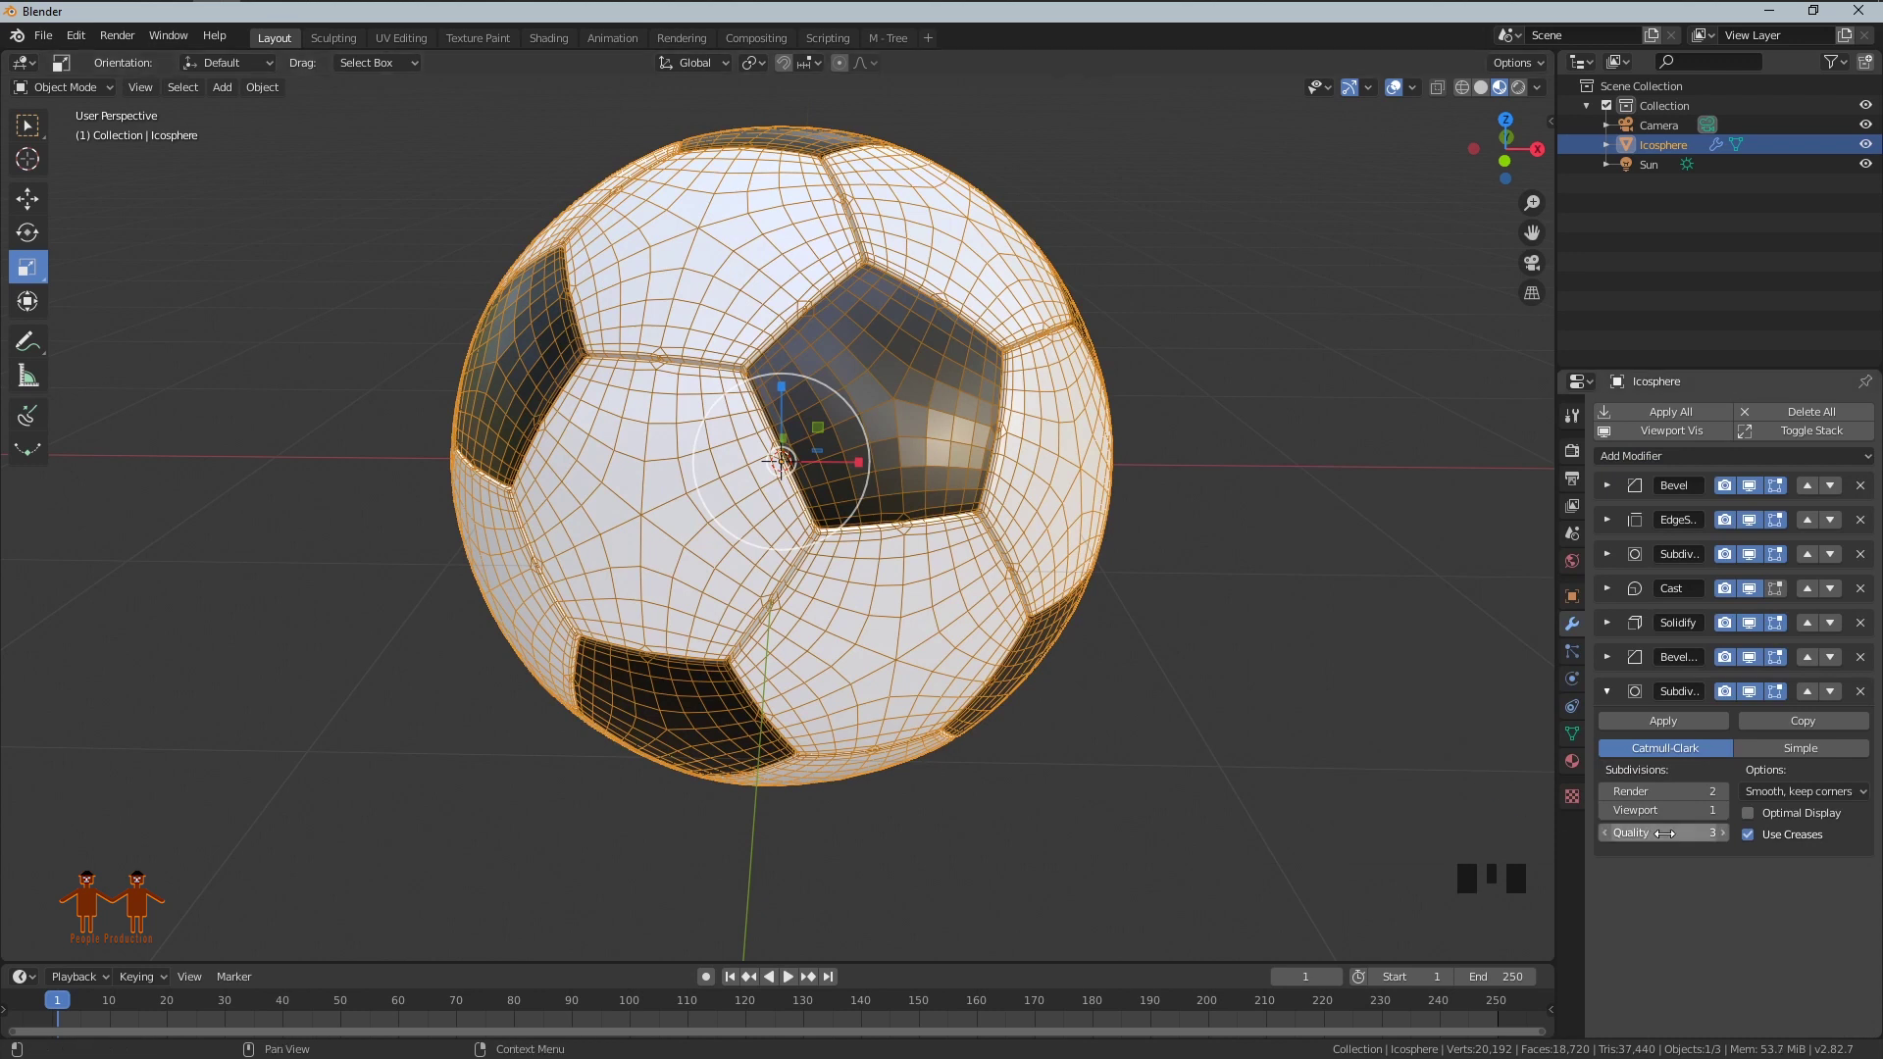
# Step: Raise the final Subdivision viewport level to 2 and switch to Rendered shading
pyautogui.click(1720, 825)
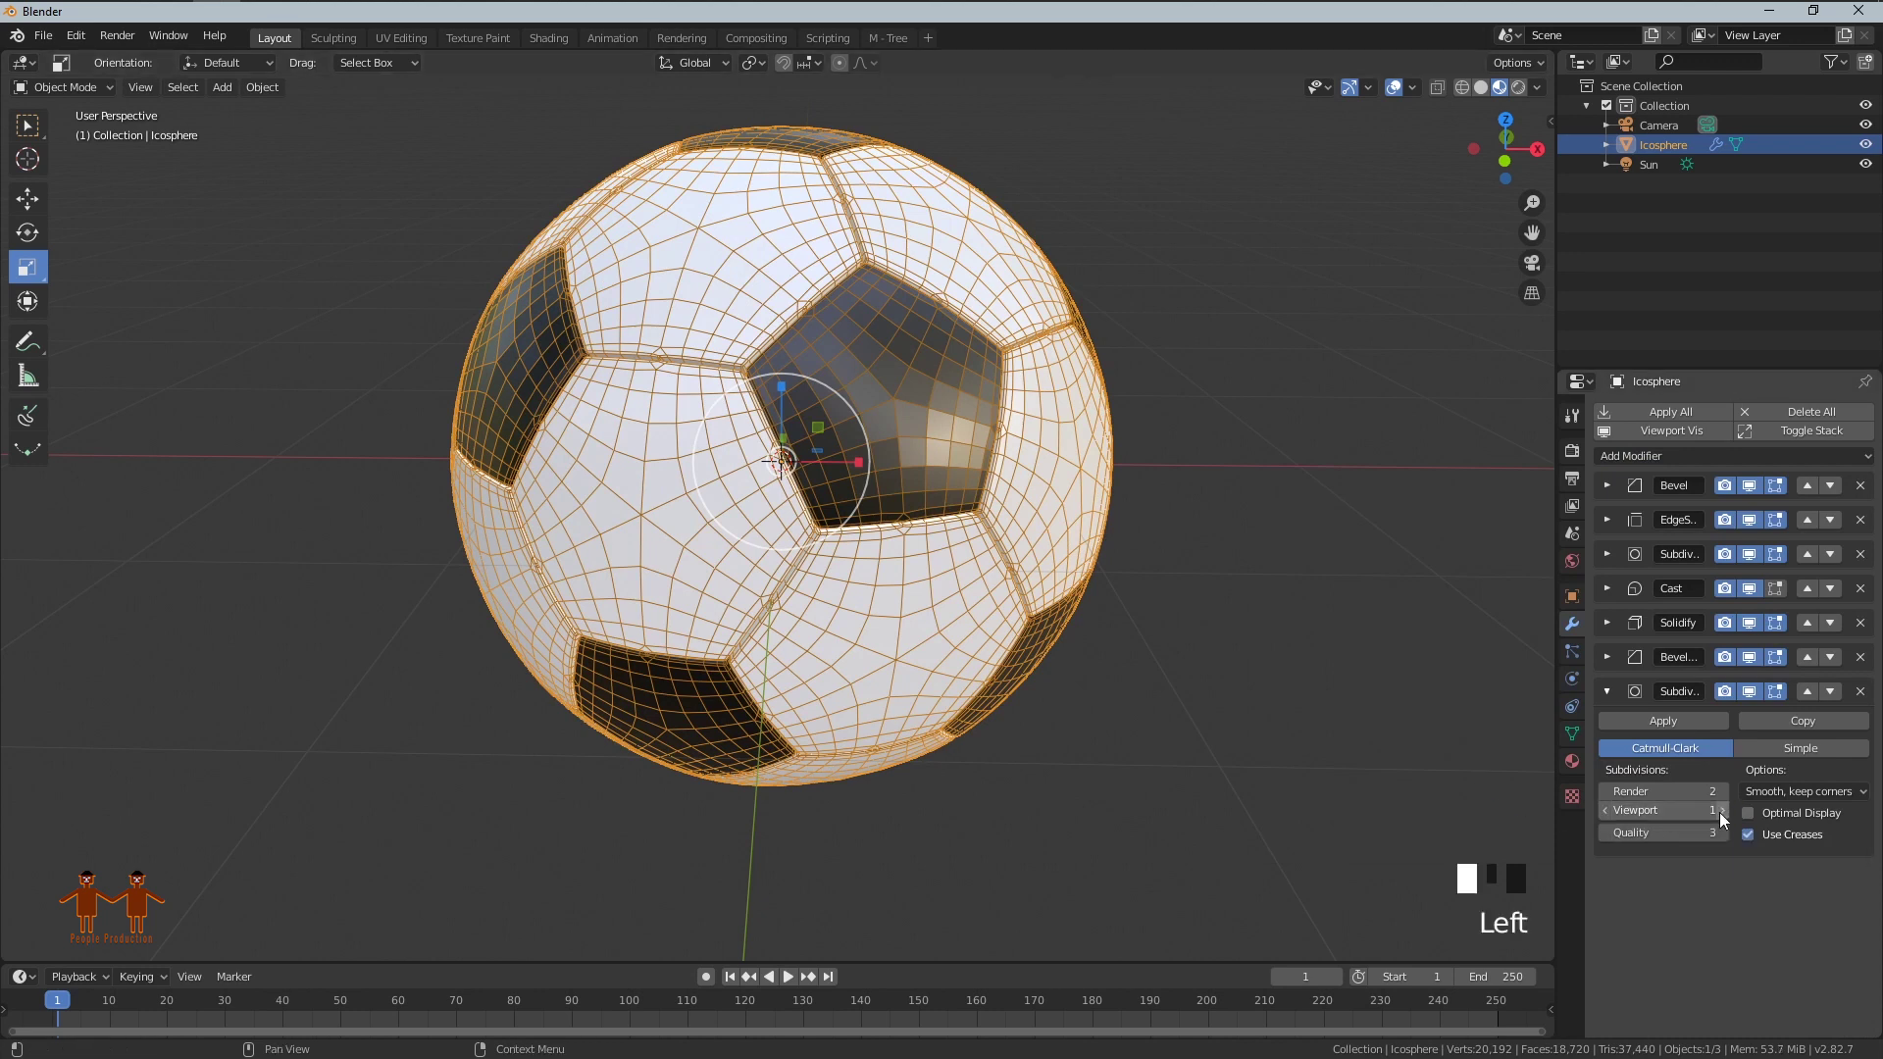
pyautogui.click(945, 527)
pyautogui.moveTo(912, 441); pyautogui.dragTo(1098, 525)
pyautogui.click(1406, 97)
# Step: Orbit and zoom the viewport to inspect the smooth seamed ball
pyautogui.moveTo(839, 512); pyautogui.dragTo(760, 514)
pyautogui.scroll(3)
pyautogui.moveTo(867, 538); pyautogui.dragTo(1041, 613)
pyautogui.scroll(-3)
pyautogui.moveTo(1085, 625); pyautogui.dragTo(962, 616)
pyautogui.scroll(-3)
pyautogui.moveTo(930, 618); pyautogui.dragTo(1007, 582)
pyautogui.scroll(3)
pyautogui.moveTo(1061, 587); pyautogui.dragTo(903, 575)
pyautogui.scroll(3)
# Step: Look through the scene camera at the rendered ball
pyautogui.press('KP_0')
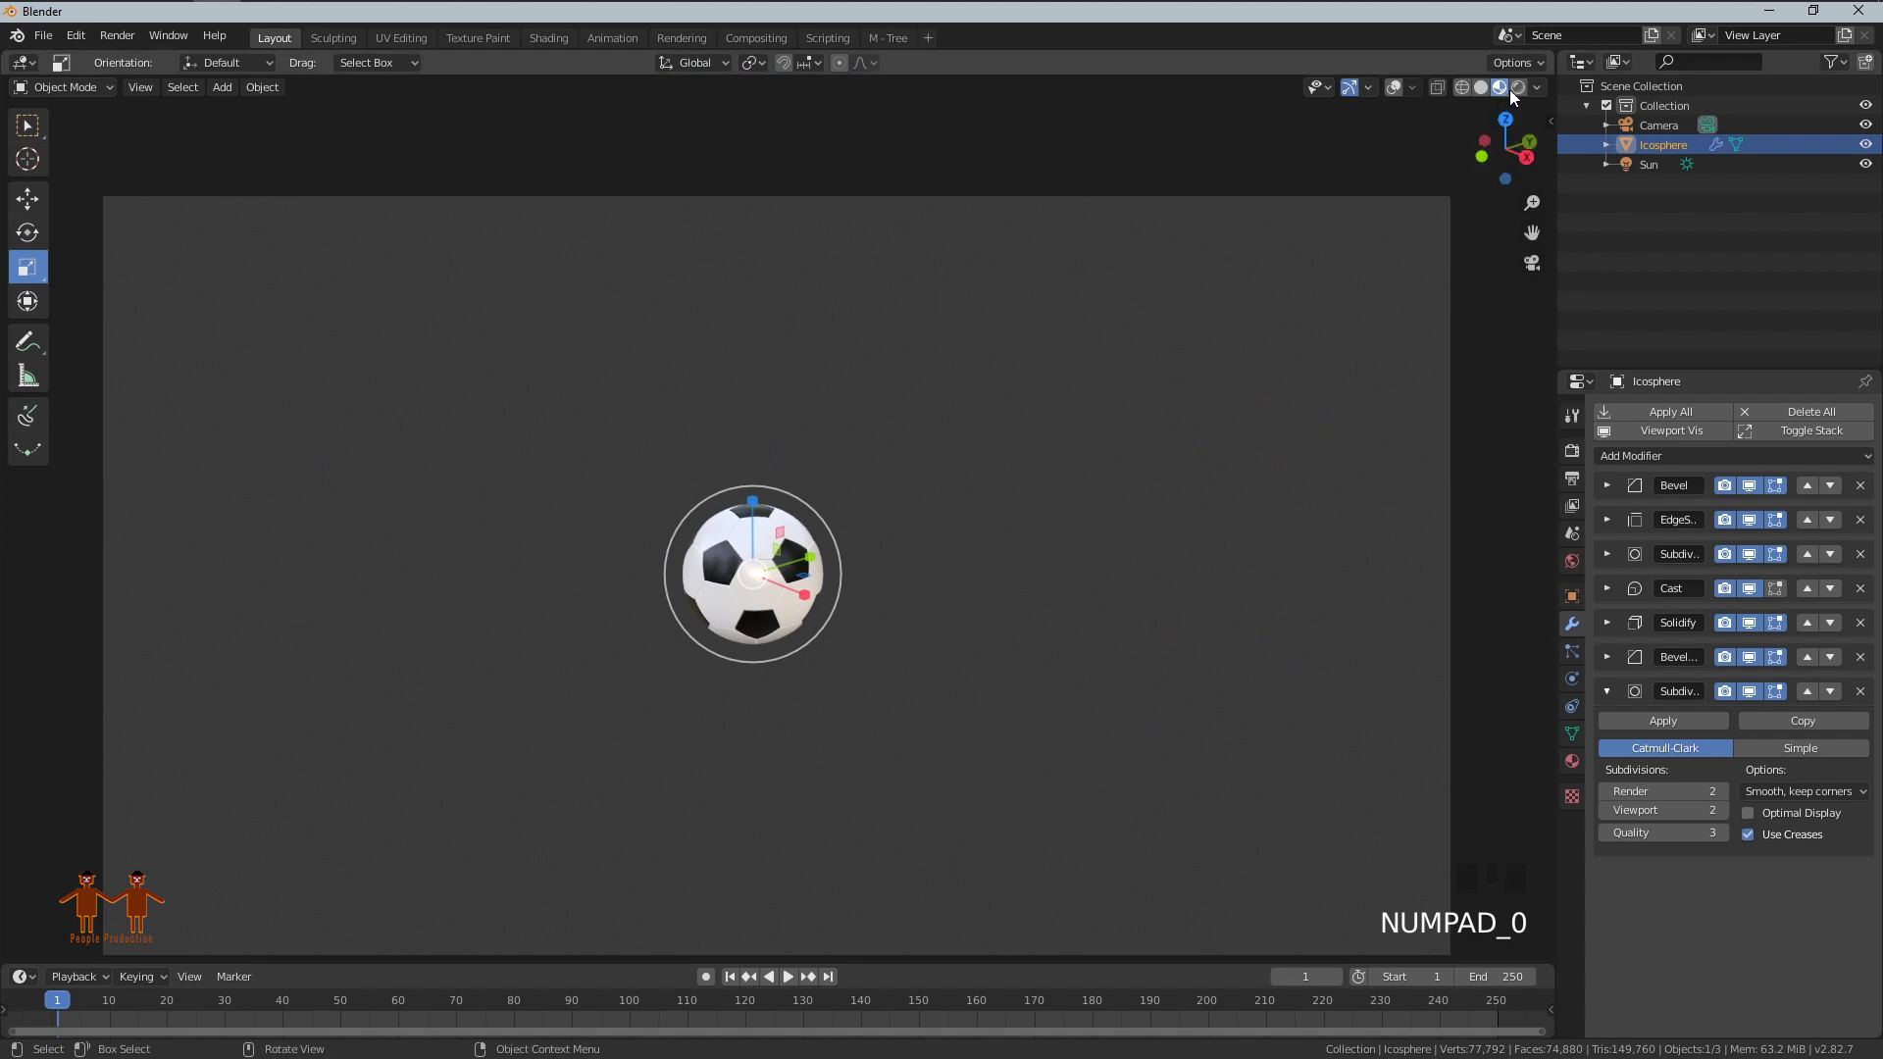
pyautogui.click(1522, 98)
pyautogui.scroll(3)
pyautogui.scroll(-3)
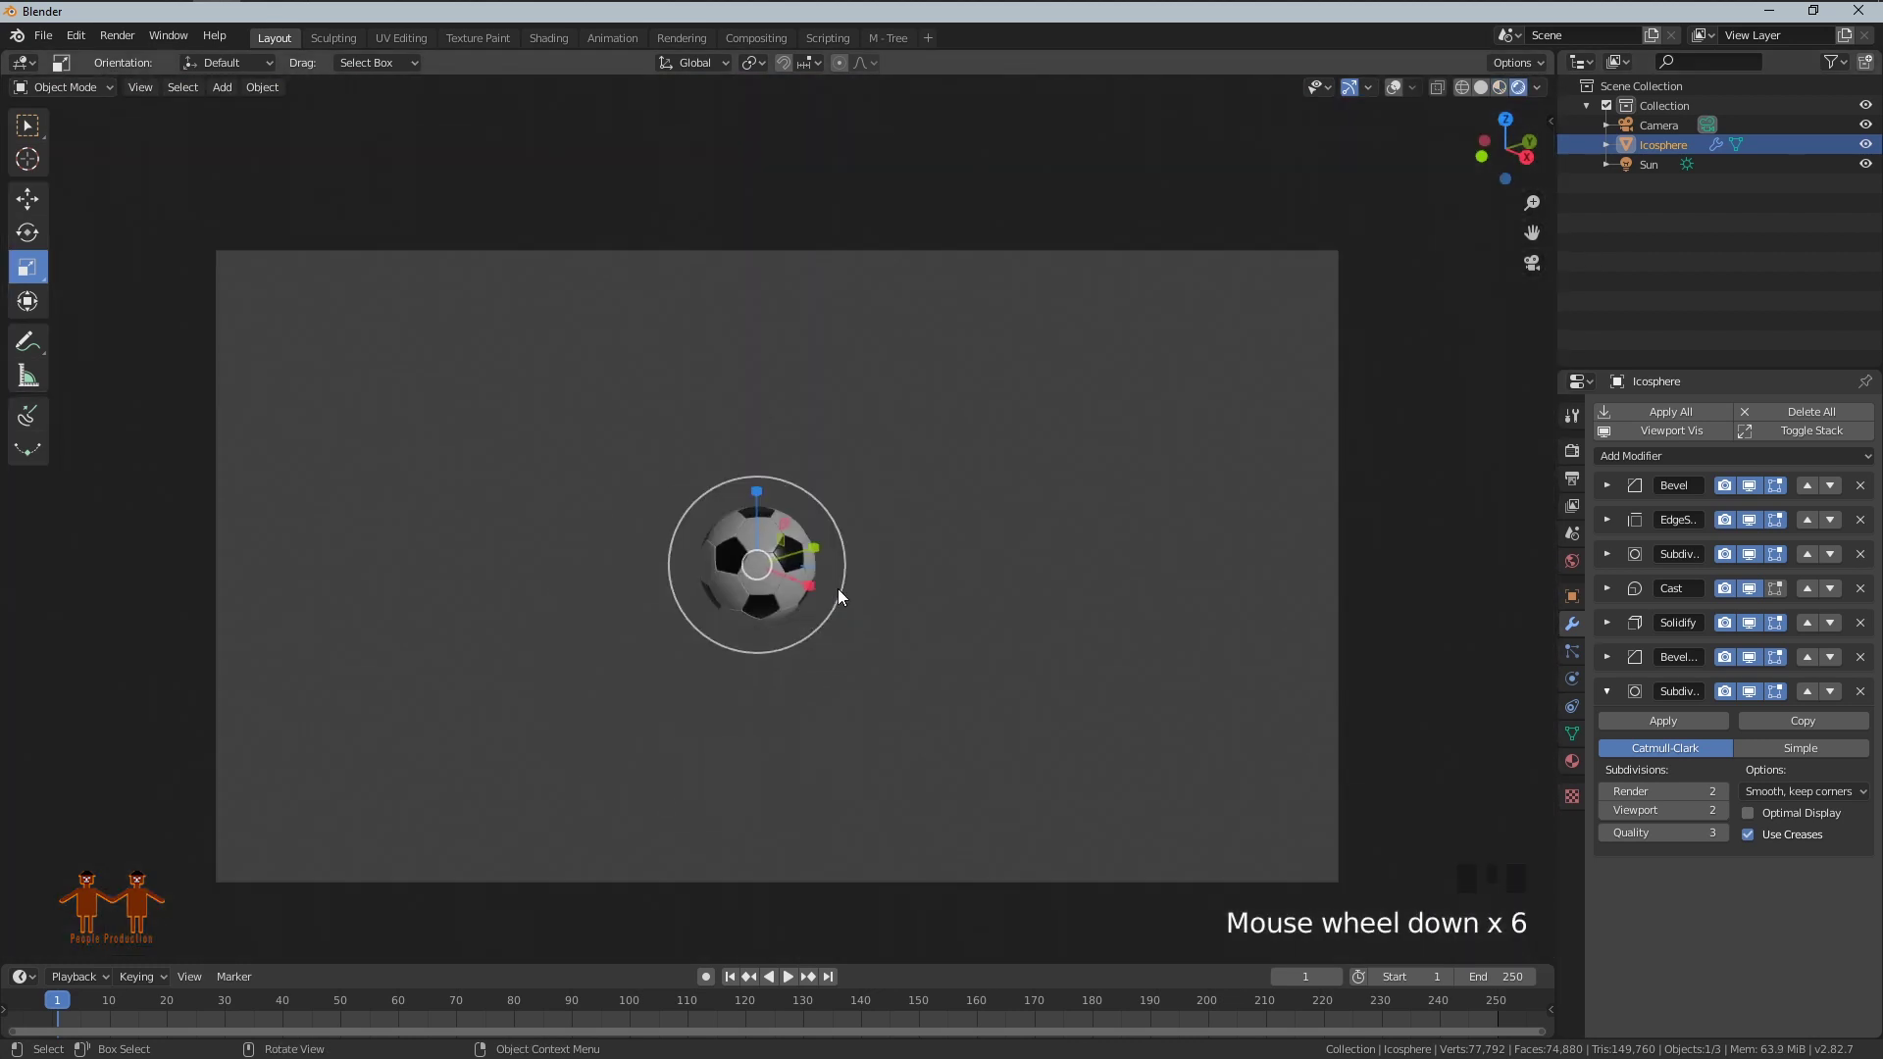
# Step: Add a second Sun lamp to light the ball
pyautogui.press('n')
pyautogui.click(1545, 209)
pyautogui.click(1524, 362)
pyautogui.scroll(3)
pyautogui.moveTo(952, 582); pyautogui.dragTo(997, 587)
pyautogui.scroll(3)
pyautogui.moveTo(1050, 587); pyautogui.dragTo(1011, 569)
pyautogui.scroll(3)
pyautogui.scroll(-3)
pyautogui.moveTo(1012, 569); pyautogui.dragTo(1591, 744)
pyautogui.click(1576, 770)
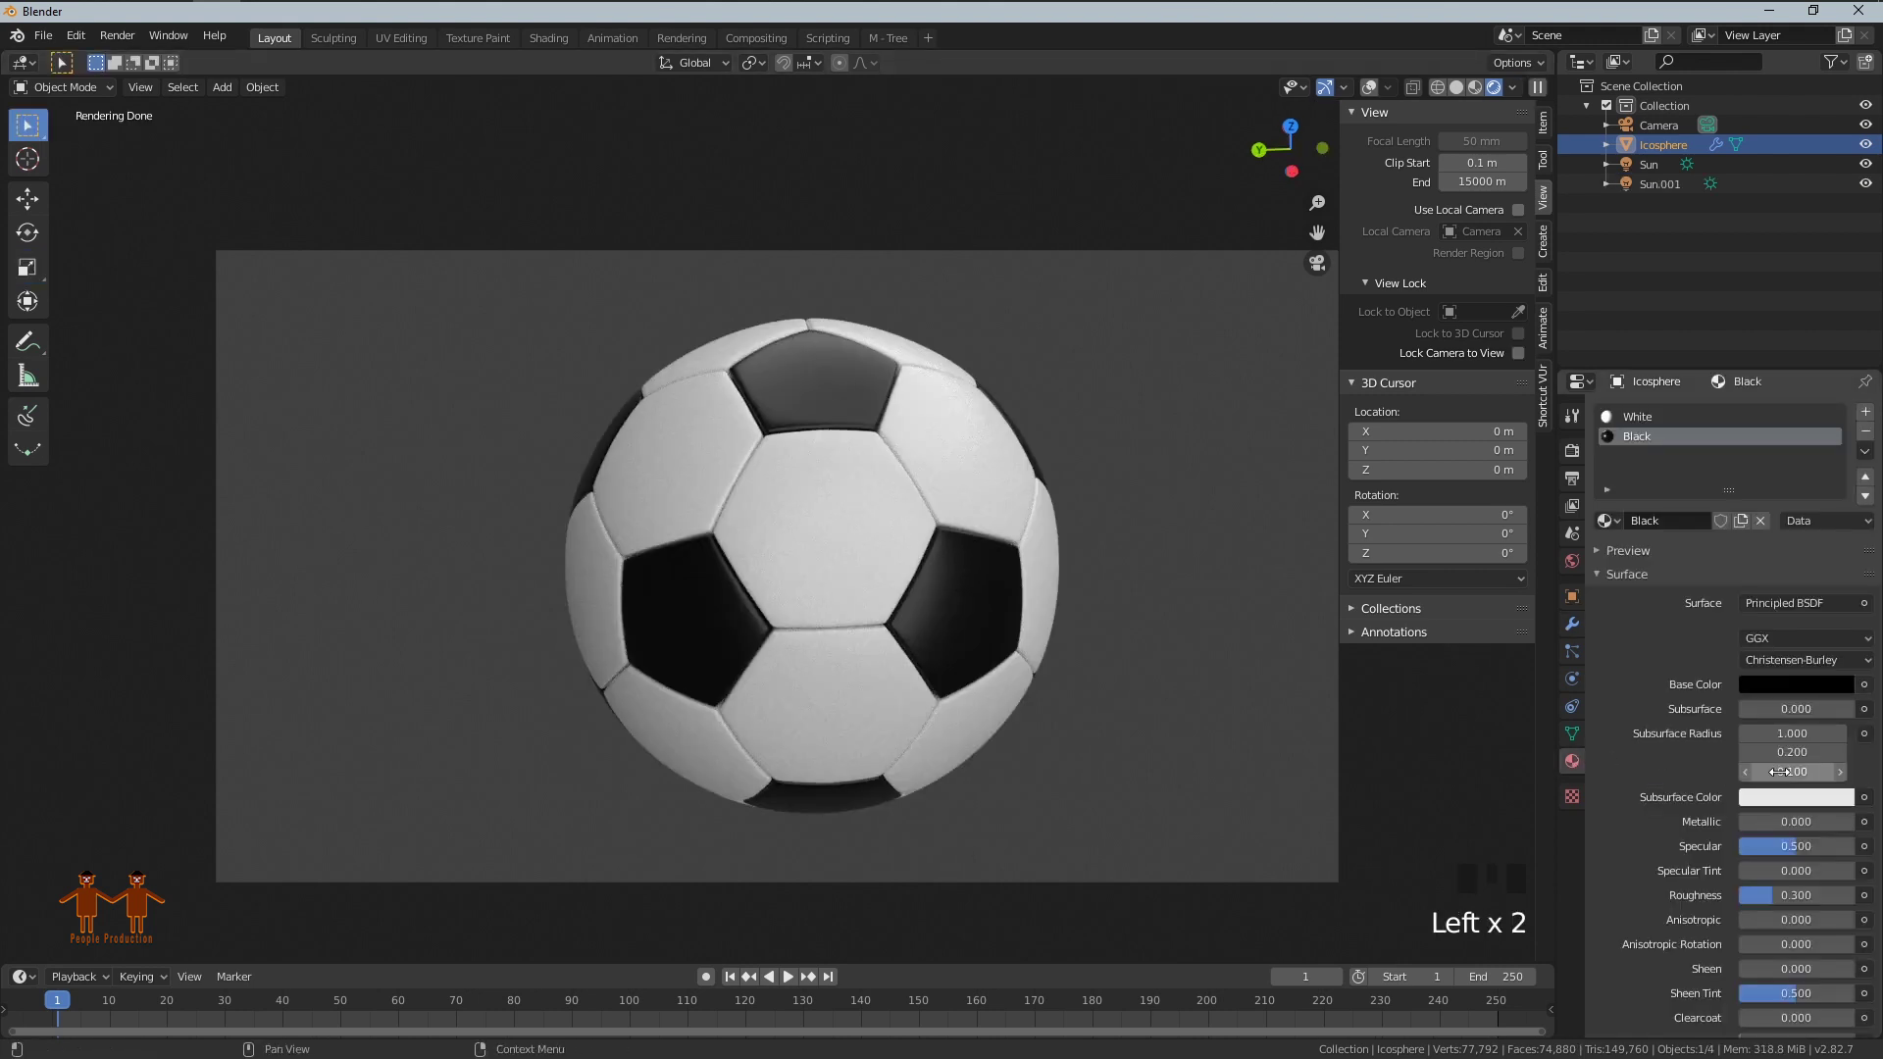
# Step: Tweak the Black material for a glossy finish, leave camera view and zoom in on the ball
pyautogui.moveTo(1773, 899); pyautogui.dragTo(1769, 906)
pyautogui.click(1653, 426)
pyautogui.moveTo(1792, 896); pyautogui.dragTo(1121, 480)
pyautogui.moveTo(1120, 481); pyautogui.dragTo(933, 510)
pyautogui.click(934, 509)
pyautogui.scroll(3)
pyautogui.scroll(-3)
pyautogui.scroll(-3)
pyautogui.press('n')
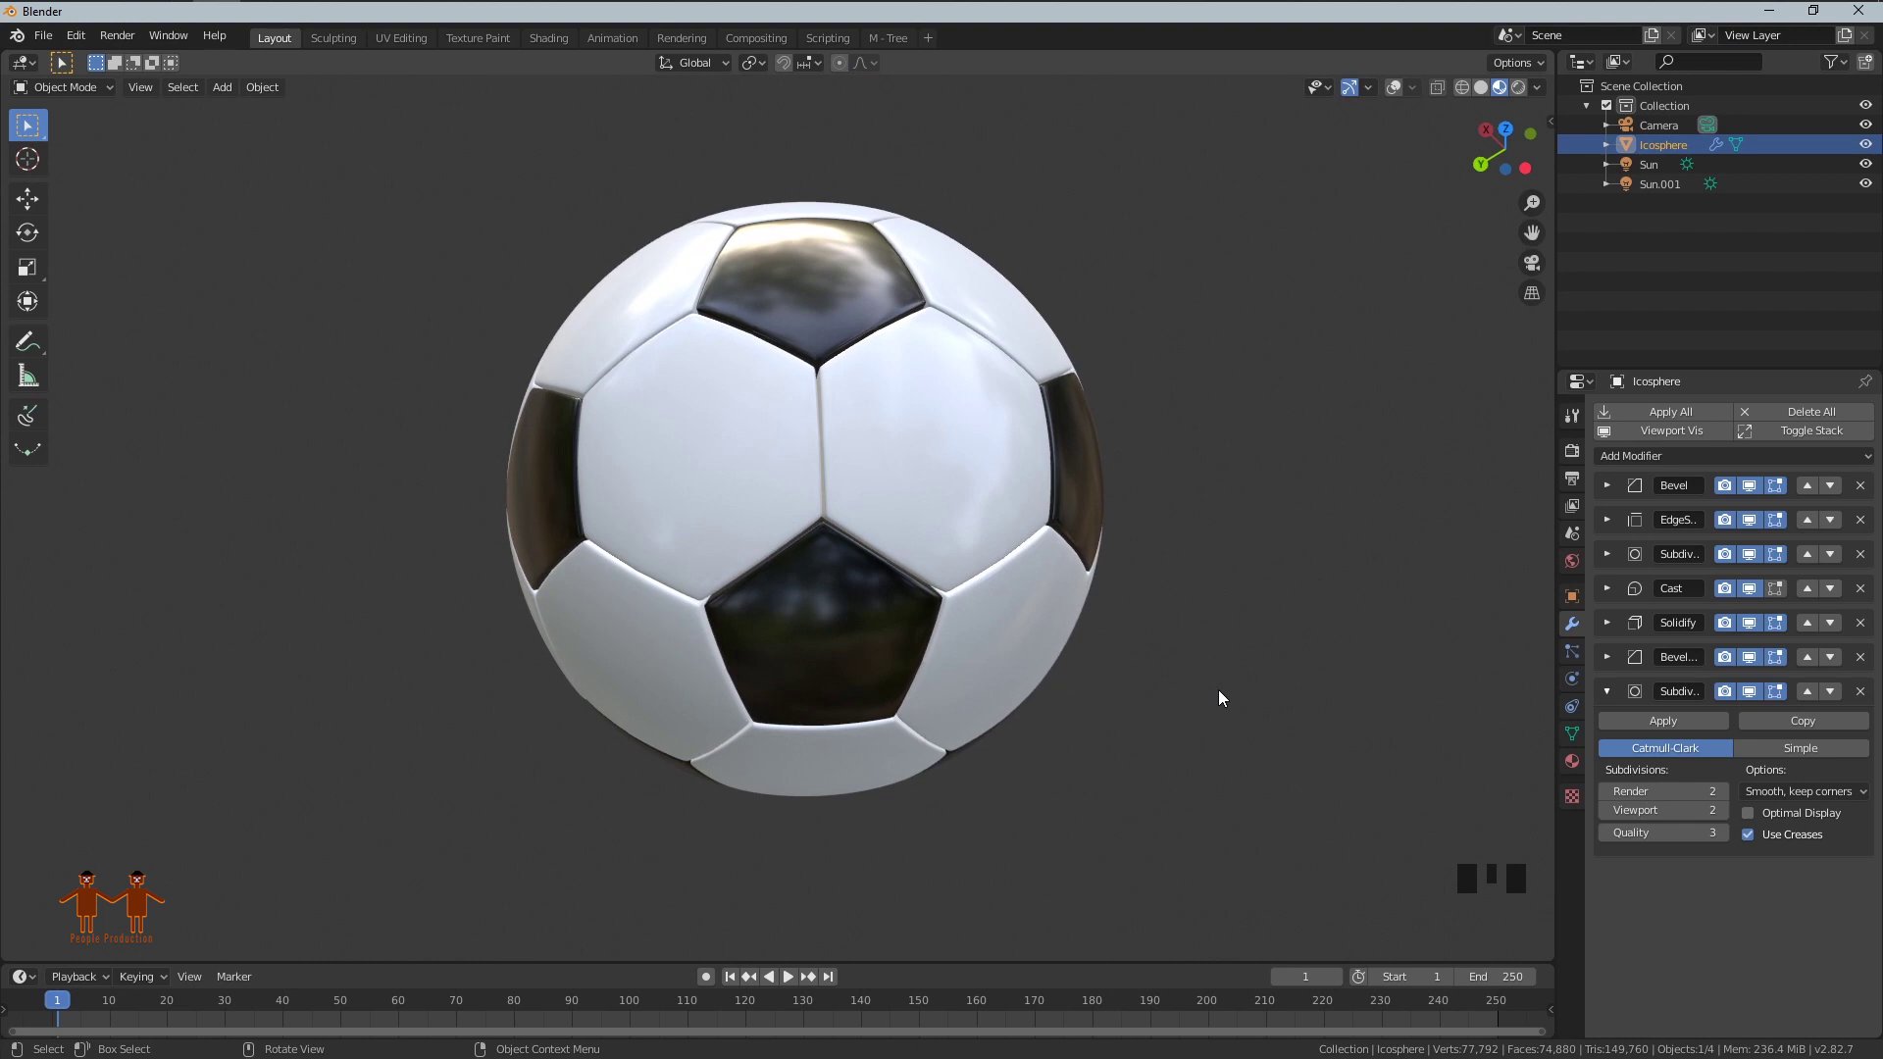
pyautogui.moveTo(1236, 700); pyautogui.dragTo(967, 661)
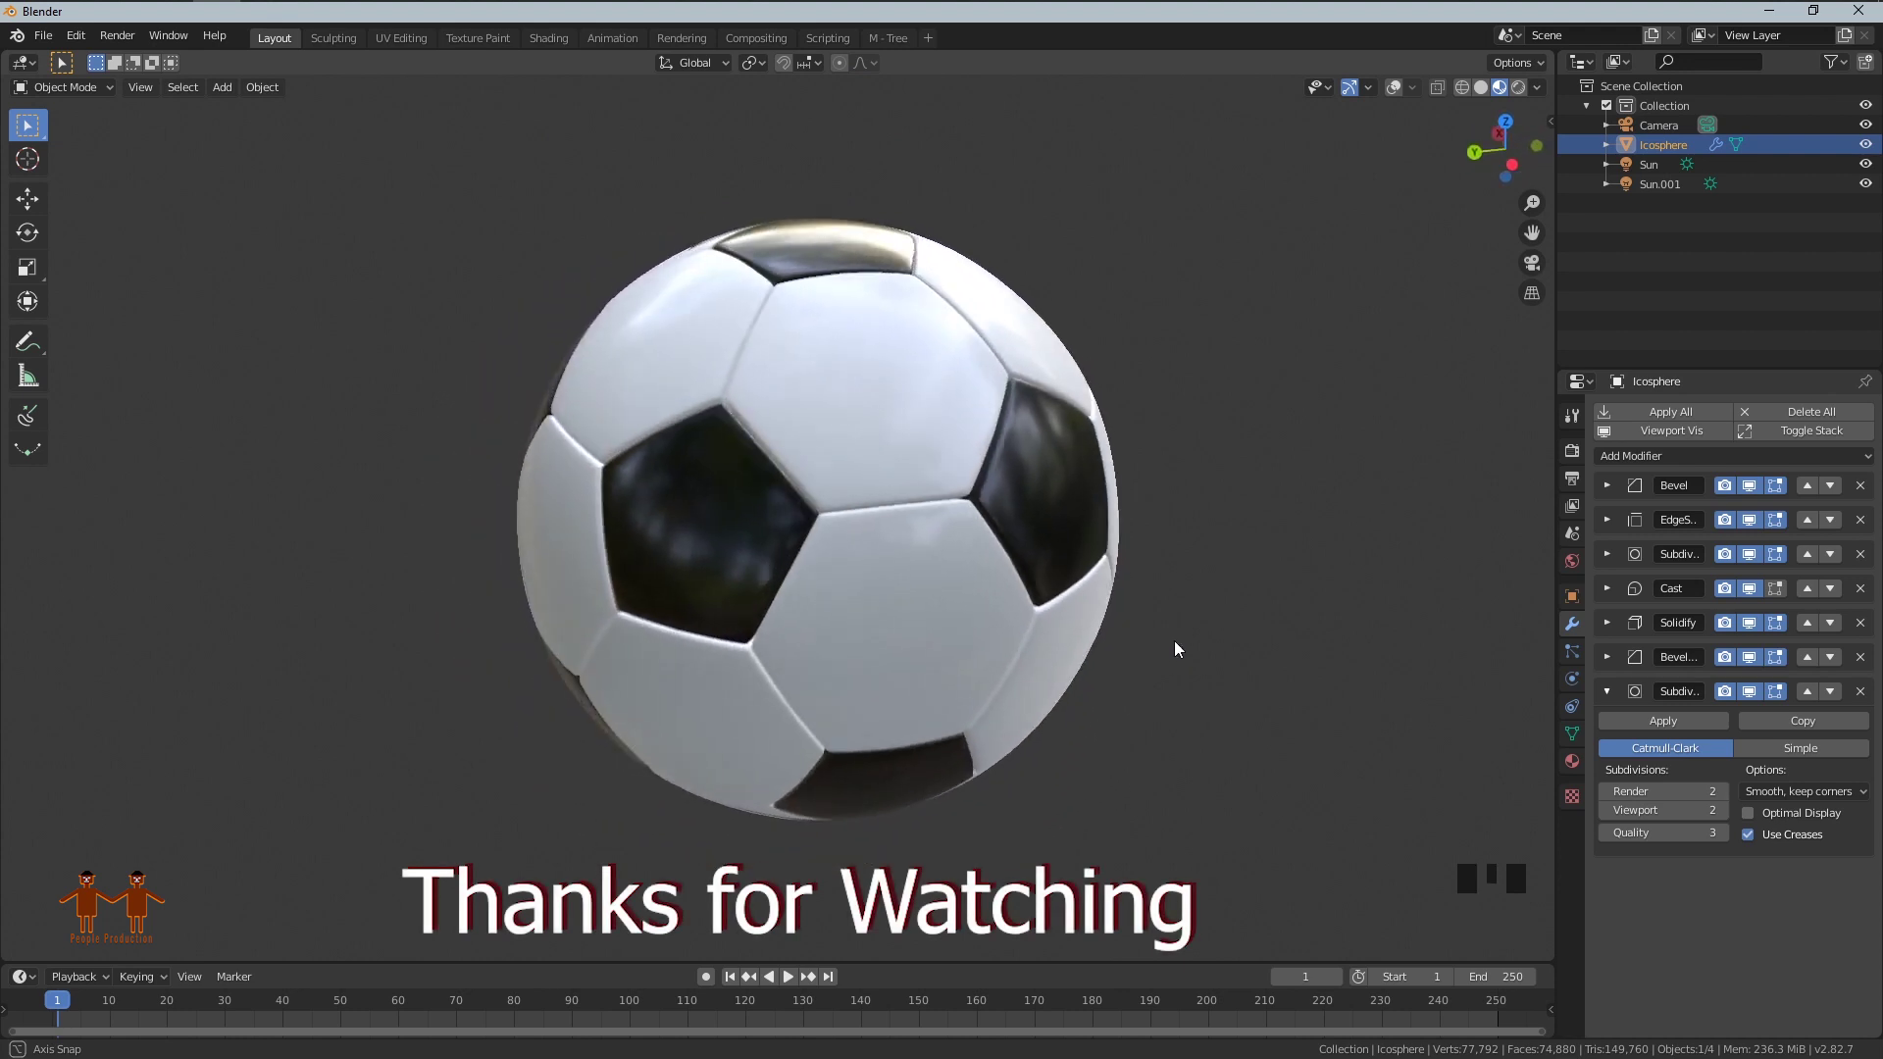